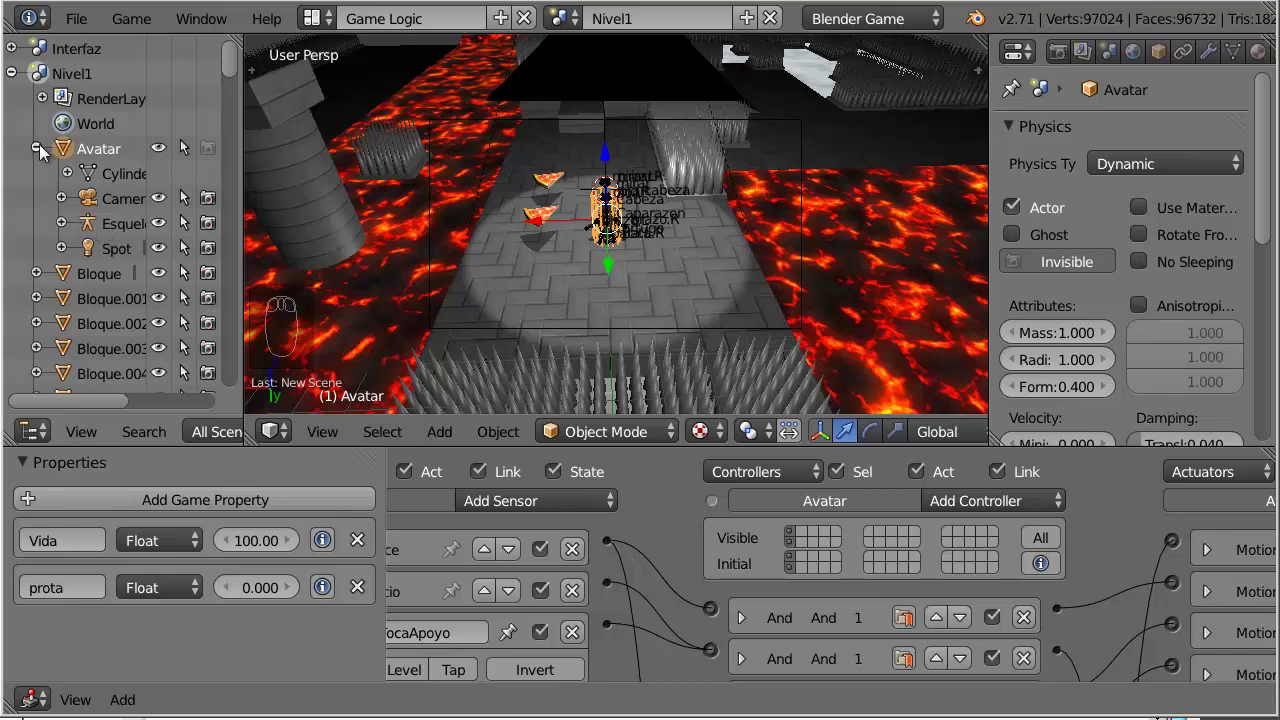
# Step: Expand the Avatar in the Outliner and select its Esqueleto Tortugo and Tortugo objects
pyautogui.click(46, 155)
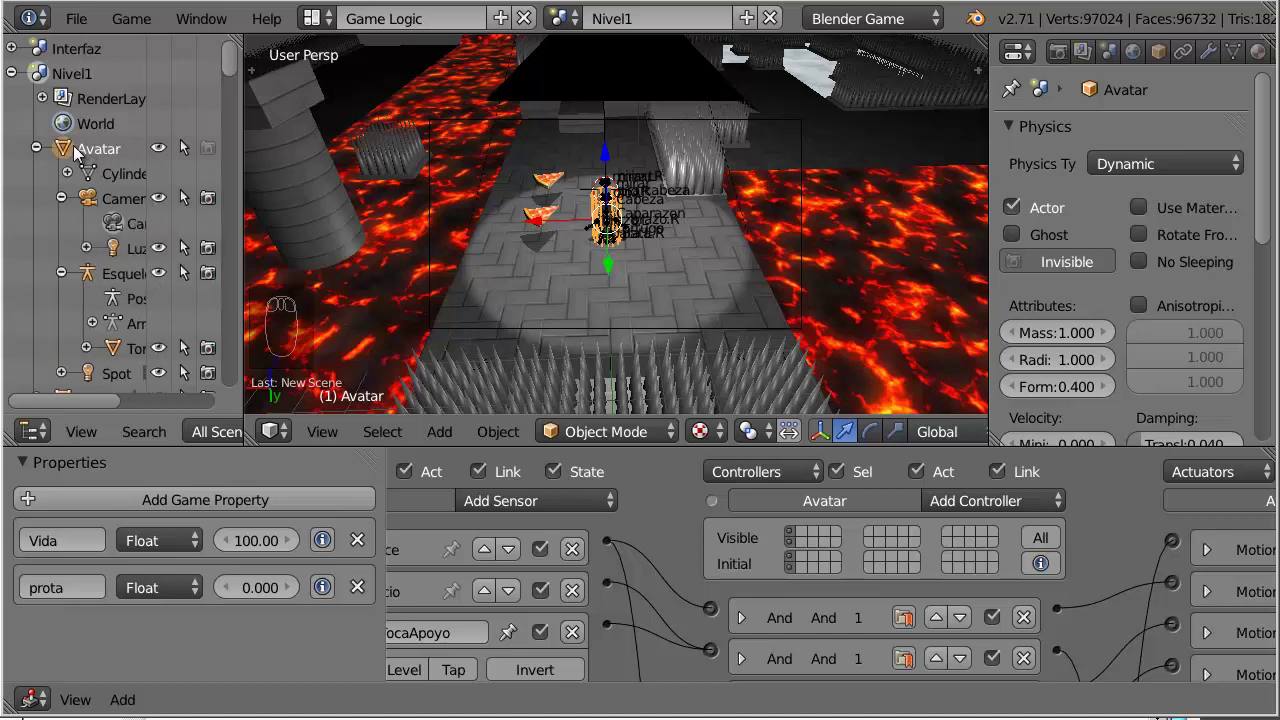
pyautogui.click(87, 157)
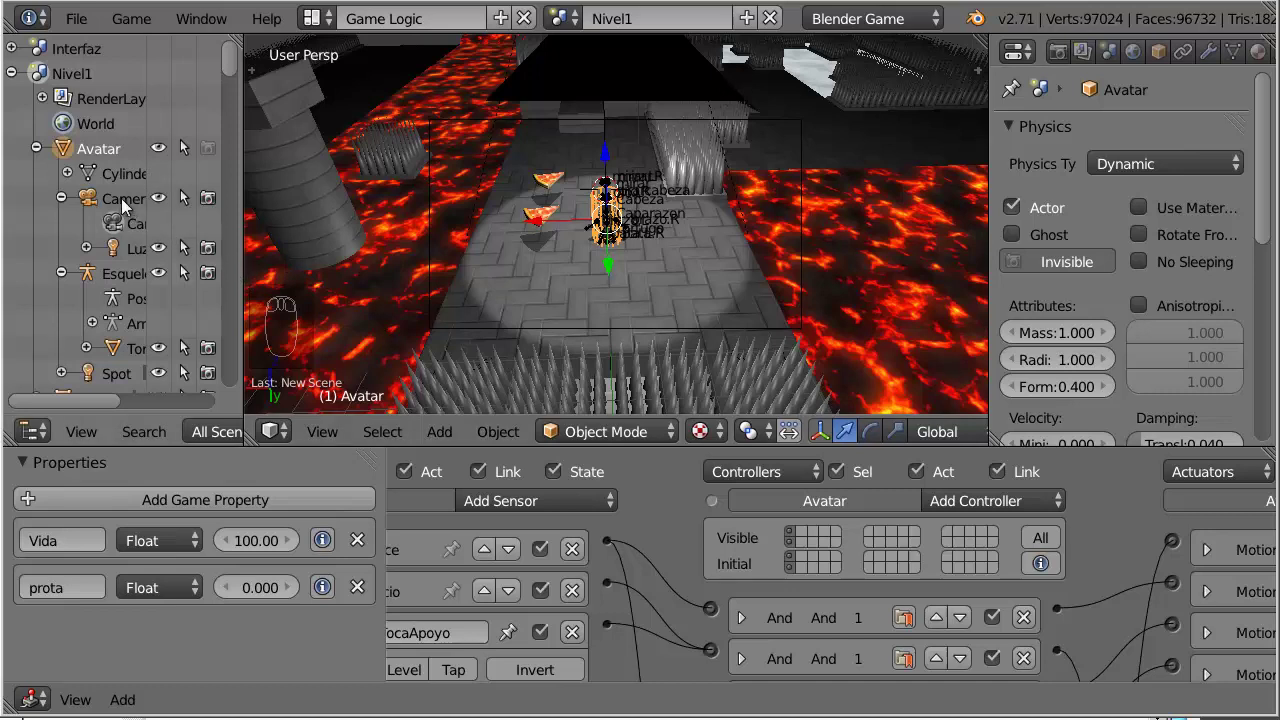
pyautogui.moveTo(128, 209); pyautogui.dragTo(133, 283)
pyautogui.click(133, 283)
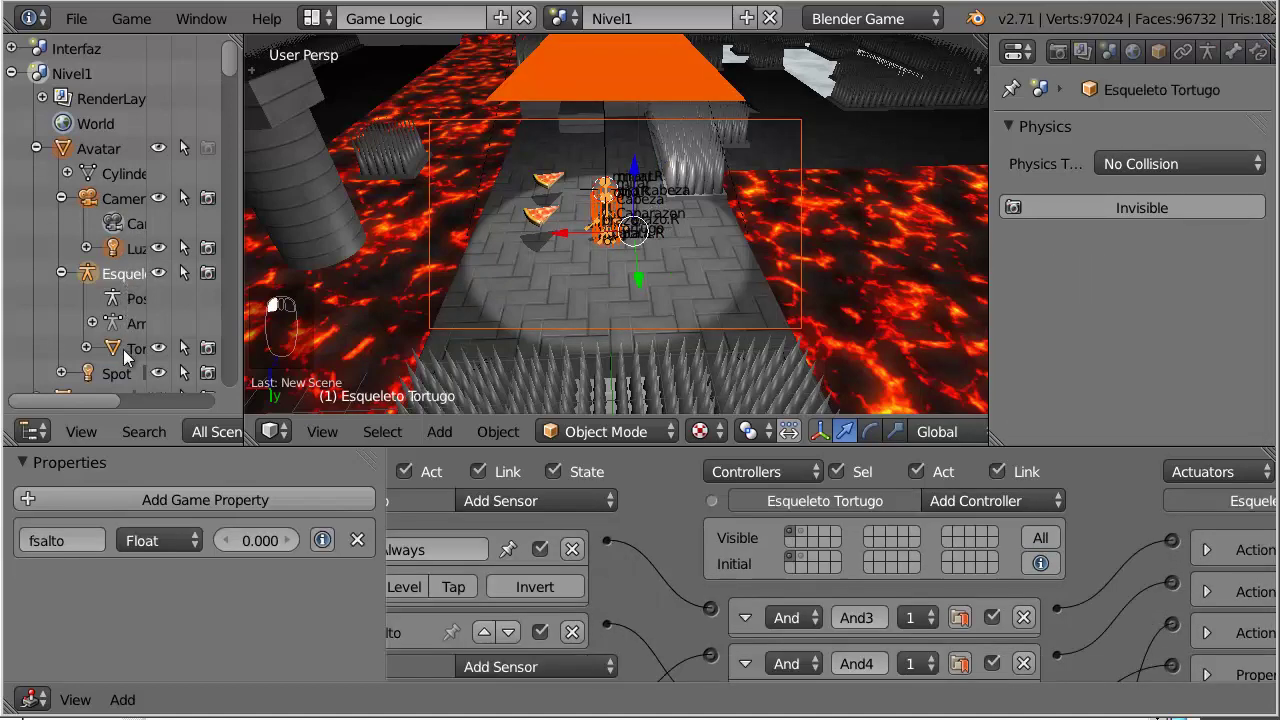
pyautogui.click(139, 360)
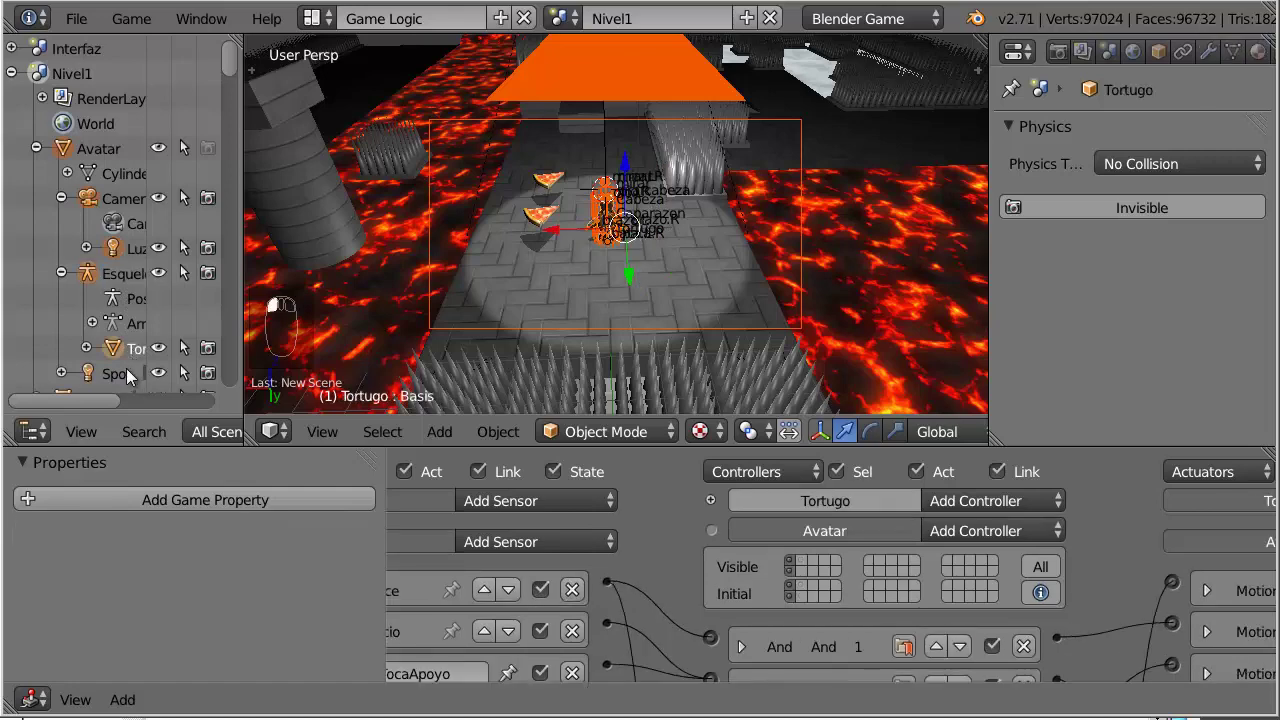
# Step: Select the remaining Nivel1 level objects and link them to the Nivel2 scene with Ctrl+L
pyautogui.moveTo(123, 381); pyautogui.dragTo(122, 81)
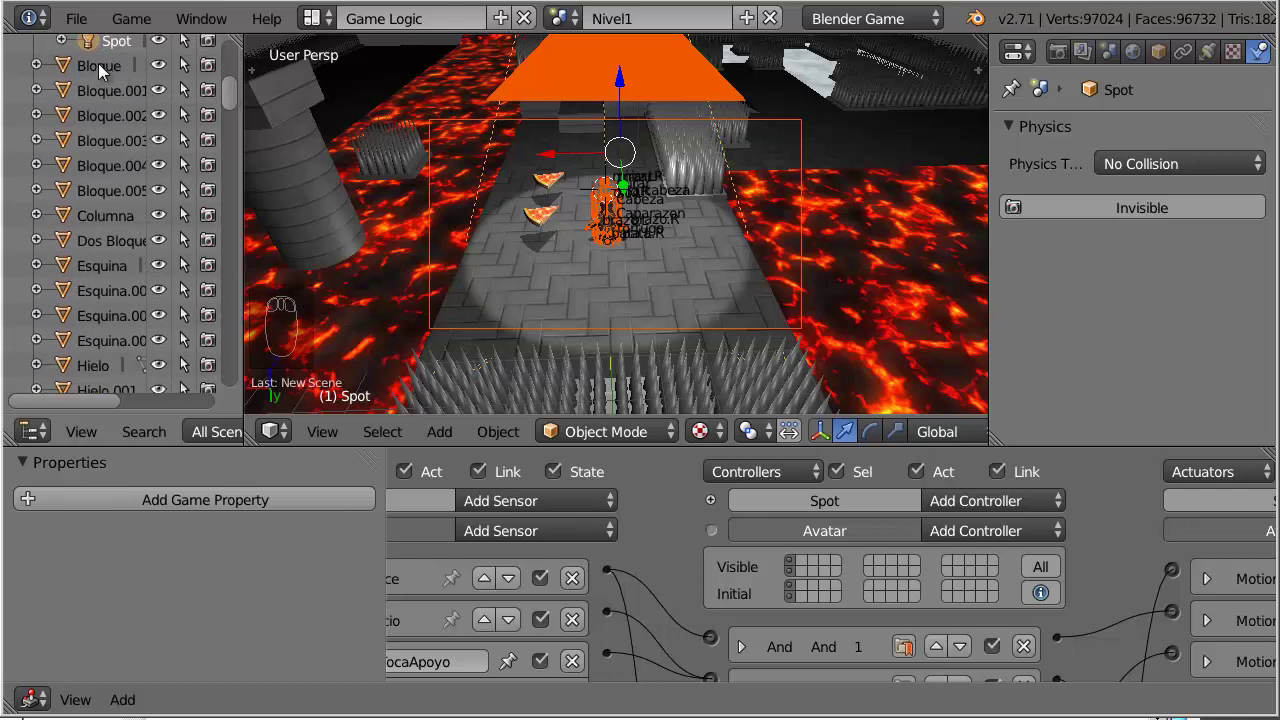
pyautogui.moveTo(105, 74); pyautogui.dragTo(122, 250)
pyautogui.click(122, 250)
pyautogui.moveTo(119, 271); pyautogui.dragTo(225, 256)
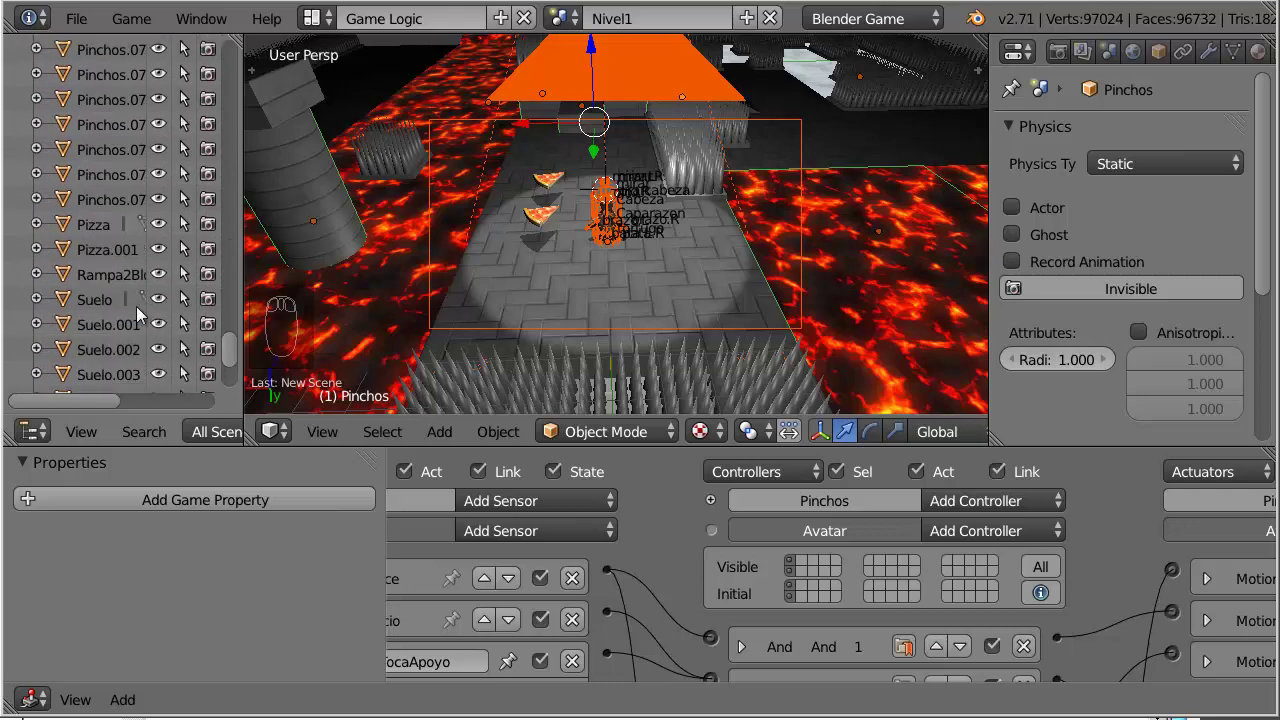
pyautogui.moveTo(100, 231); pyautogui.dragTo(726, 263)
pyautogui.press('ctrl+l')
pyautogui.press('ctrl+l')
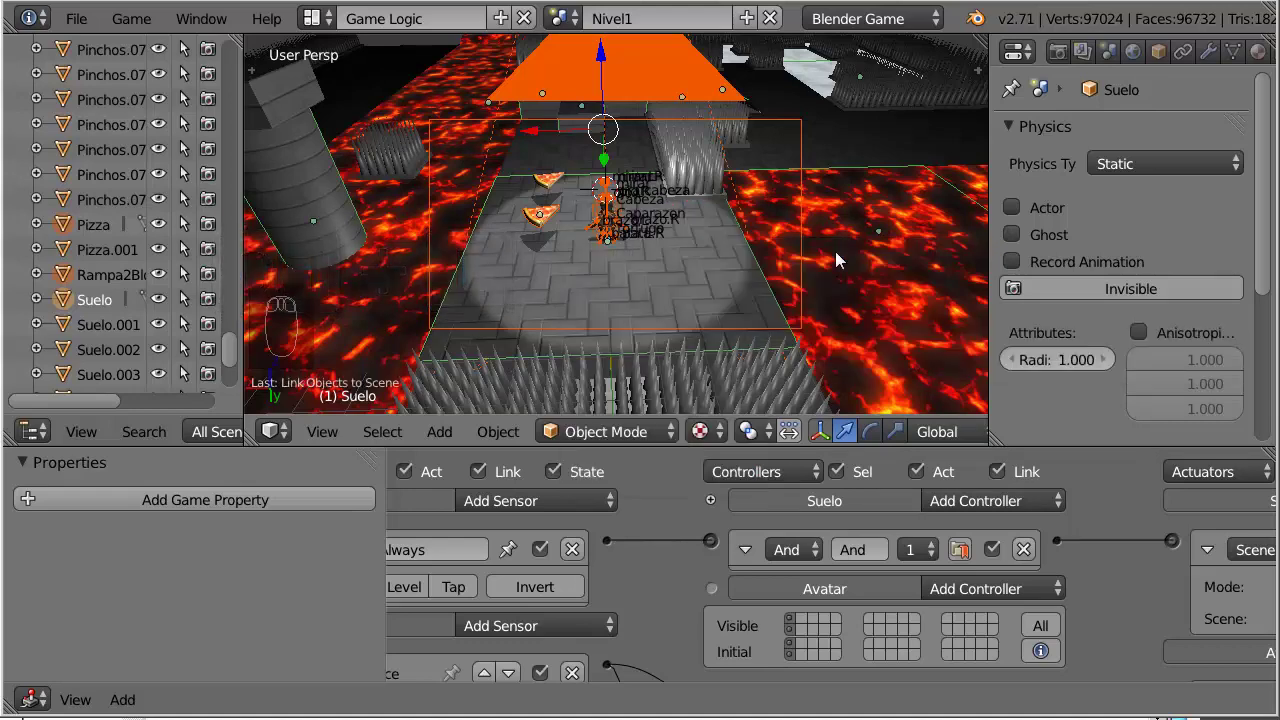
# Step: Switch to the Nivel2 scene, inspect the linked objects and select the Pizza
pyautogui.click(566, 29)
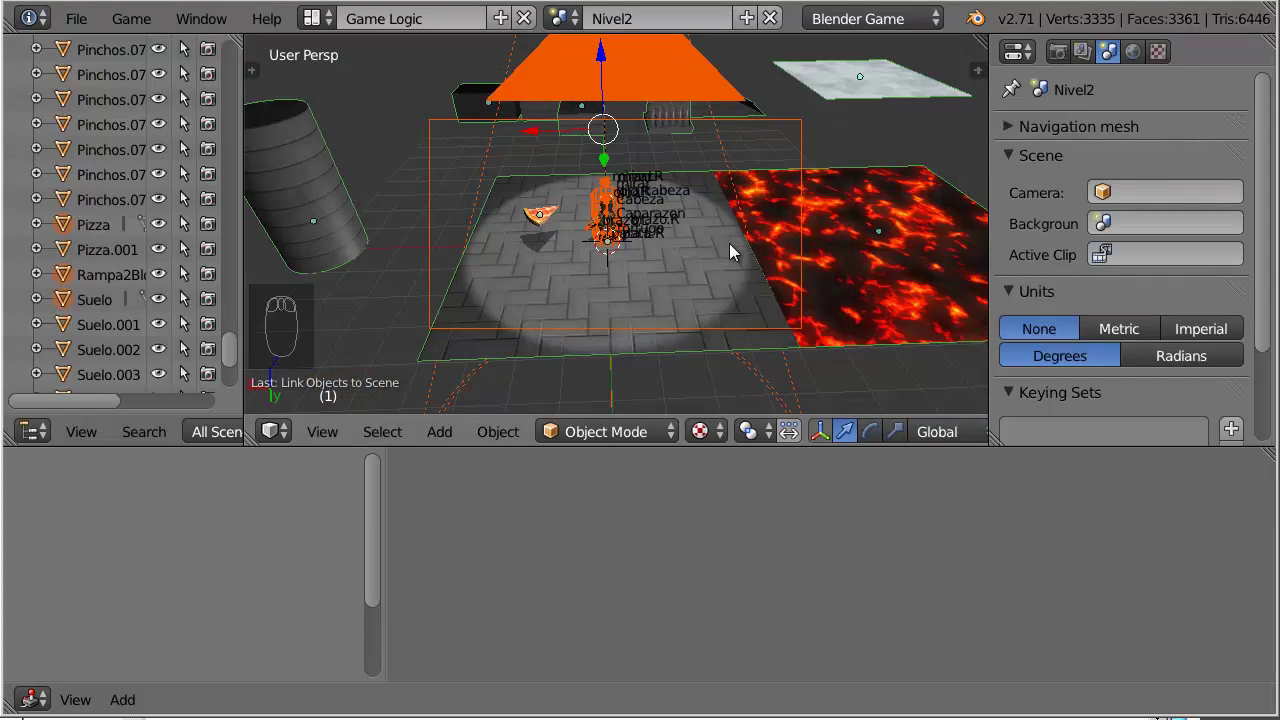
pyautogui.moveTo(639, 263); pyautogui.dragTo(639, 263)
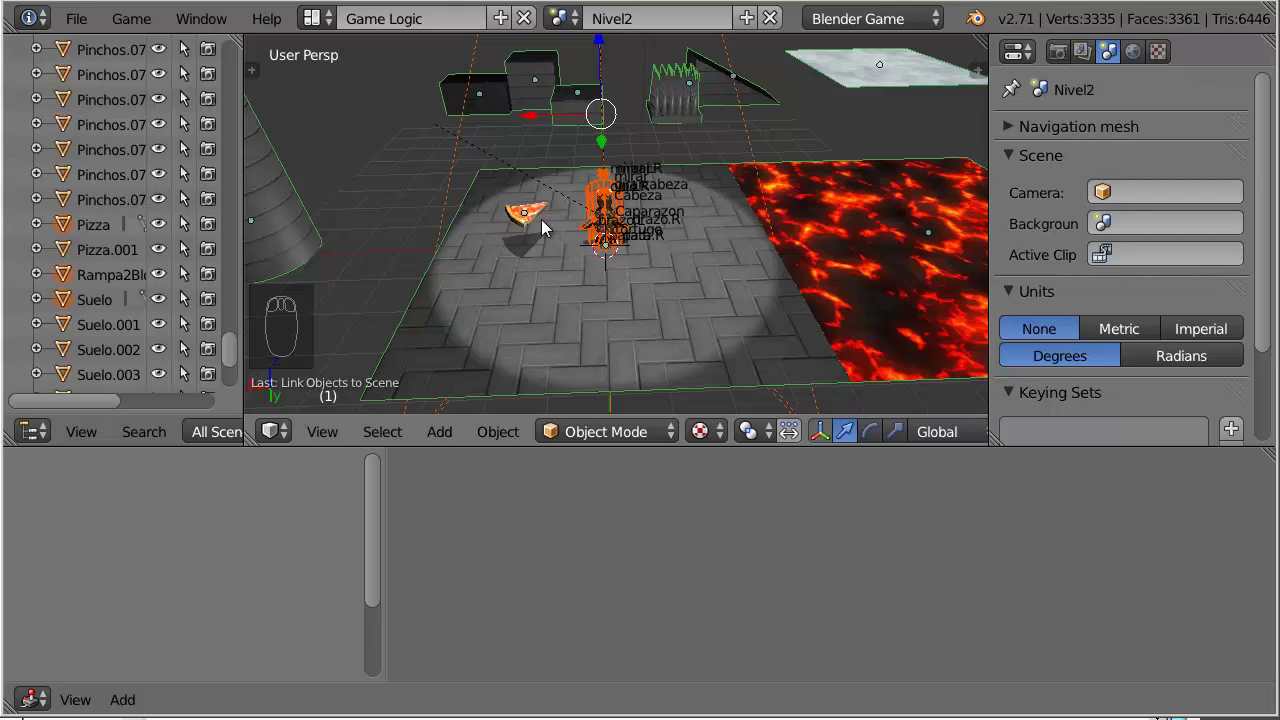
pyautogui.rightClick(540, 220)
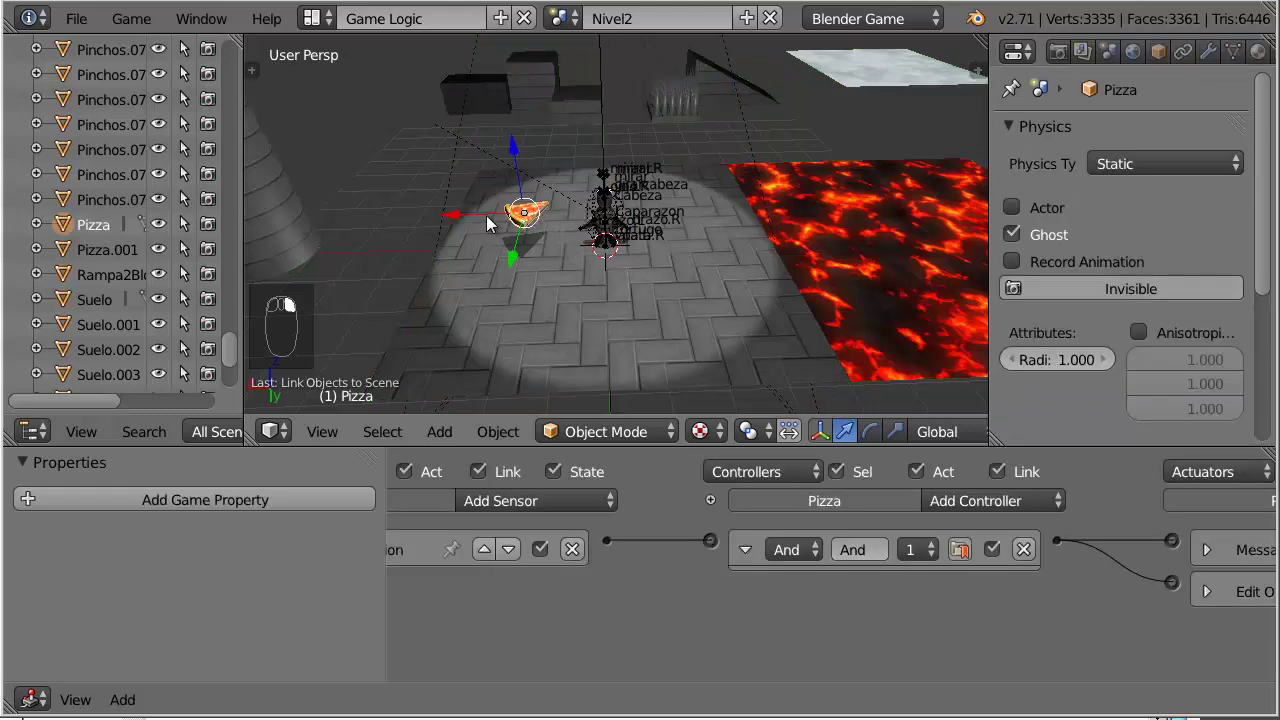
pyautogui.click(491, 223)
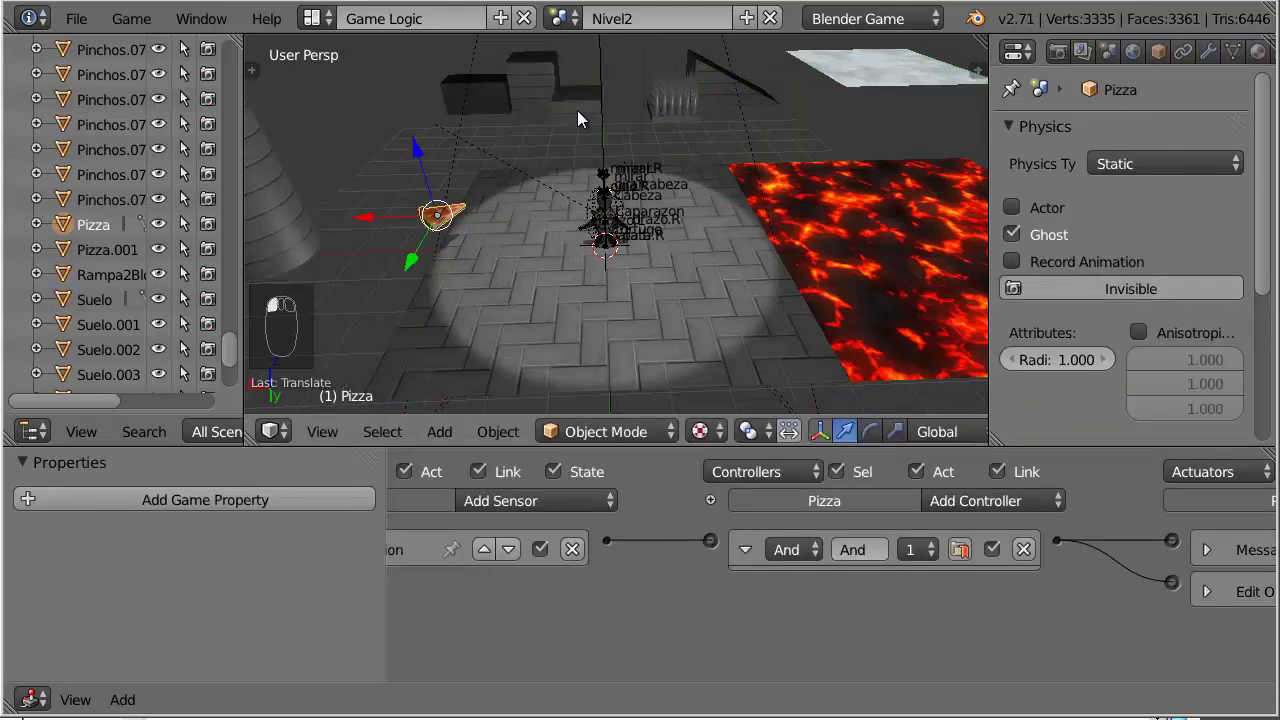
# Step: Compare with the Nivel1 scene and return to Nivel2 with the Pizza selected
pyautogui.click(572, 26)
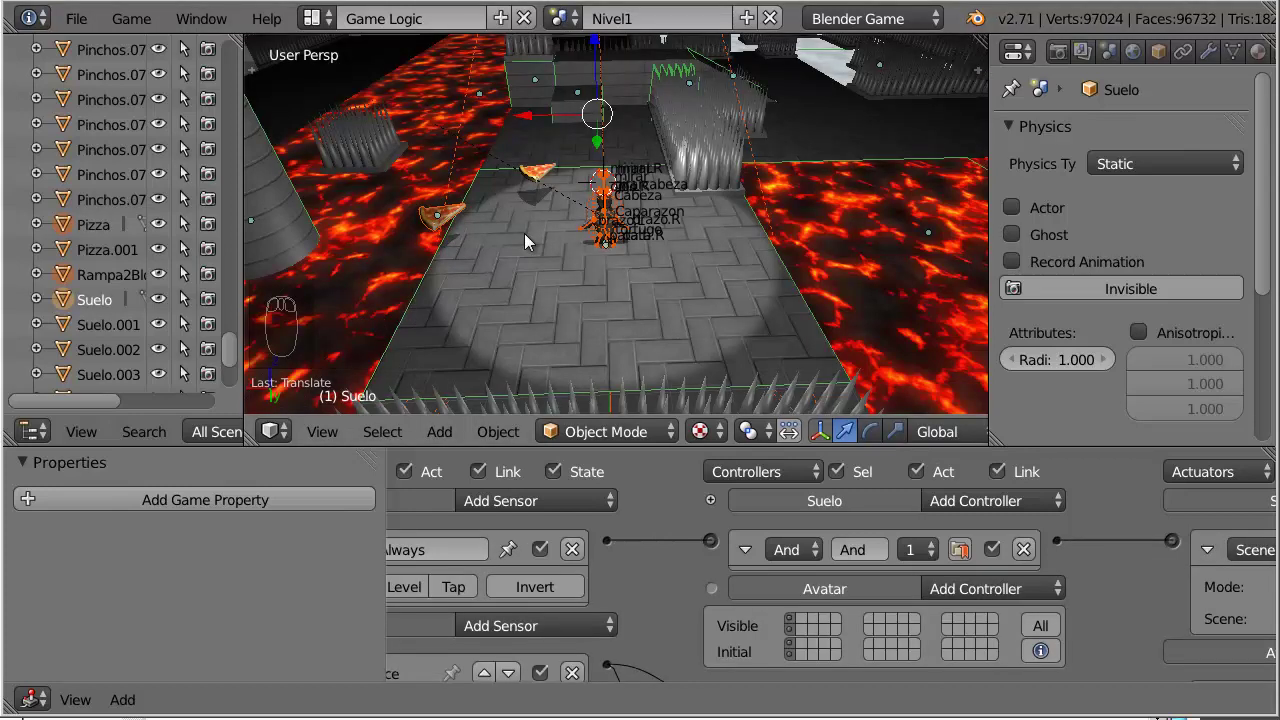
pyautogui.press('ctrl+z')
pyautogui.press('ctrl+z')
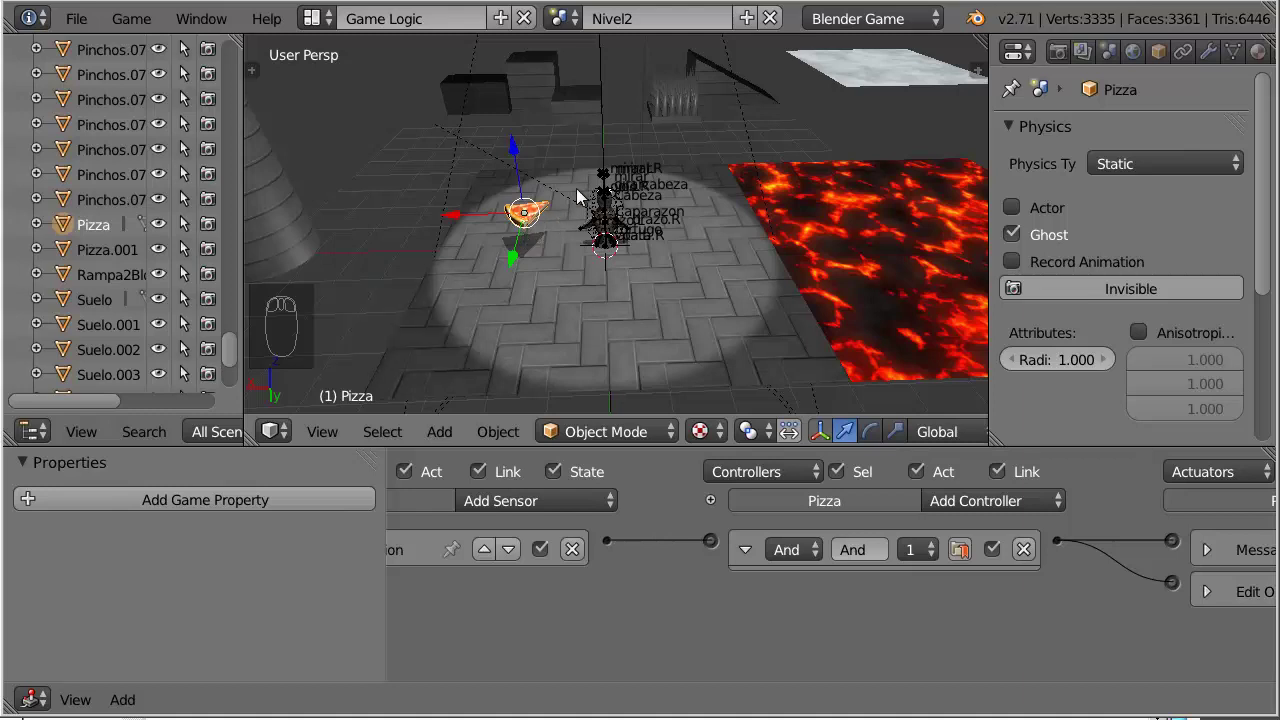
# Step: Make the Pizza a single-user Object in Nivel2 and orbit around the level
pyautogui.press('u')
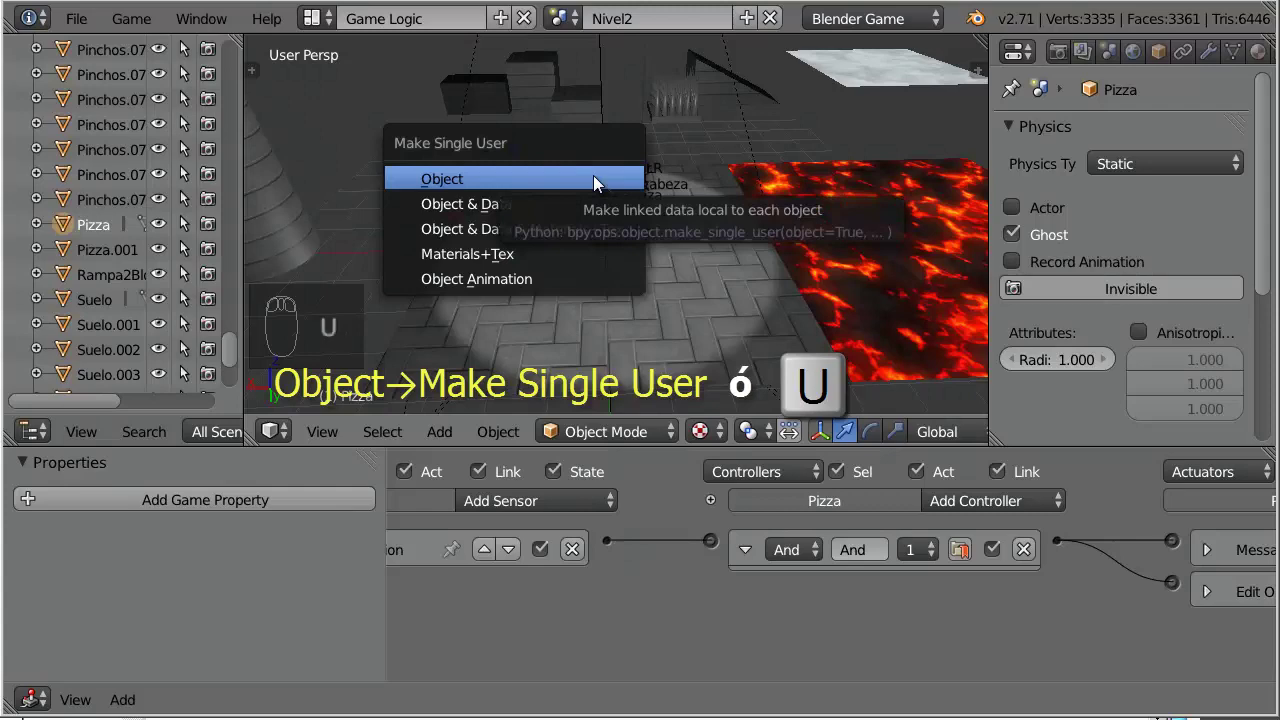
pyautogui.moveTo(636, 199); pyautogui.dragTo(713, 292)
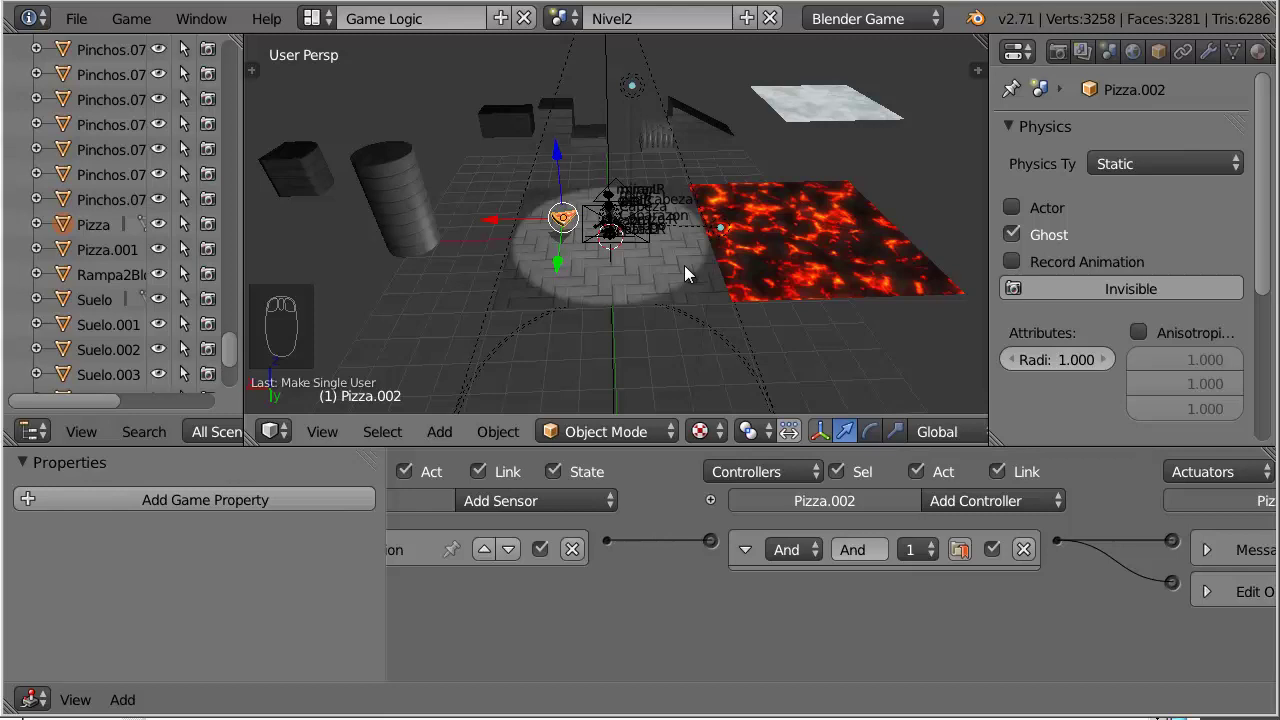
pyautogui.moveTo(691, 276); pyautogui.dragTo(729, 171)
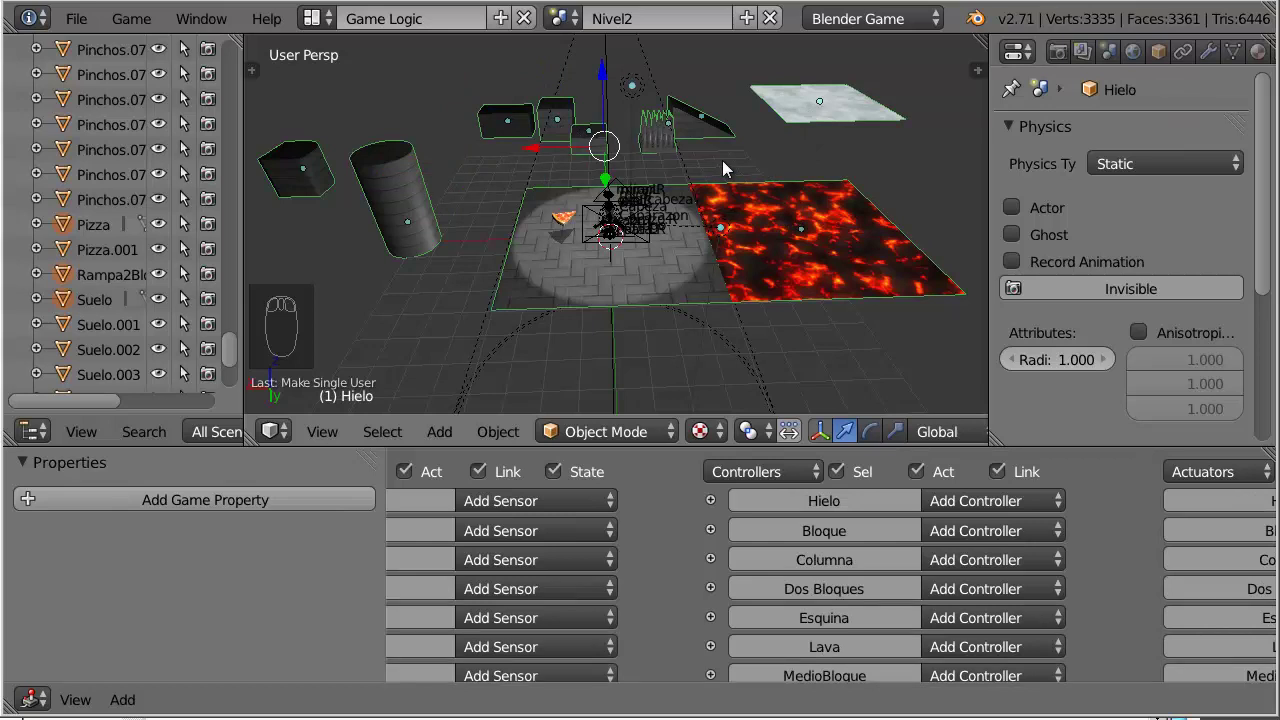
# Step: Make all selected objects single user with Object & Data, producing copies like Hielo.003
pyautogui.press('u')
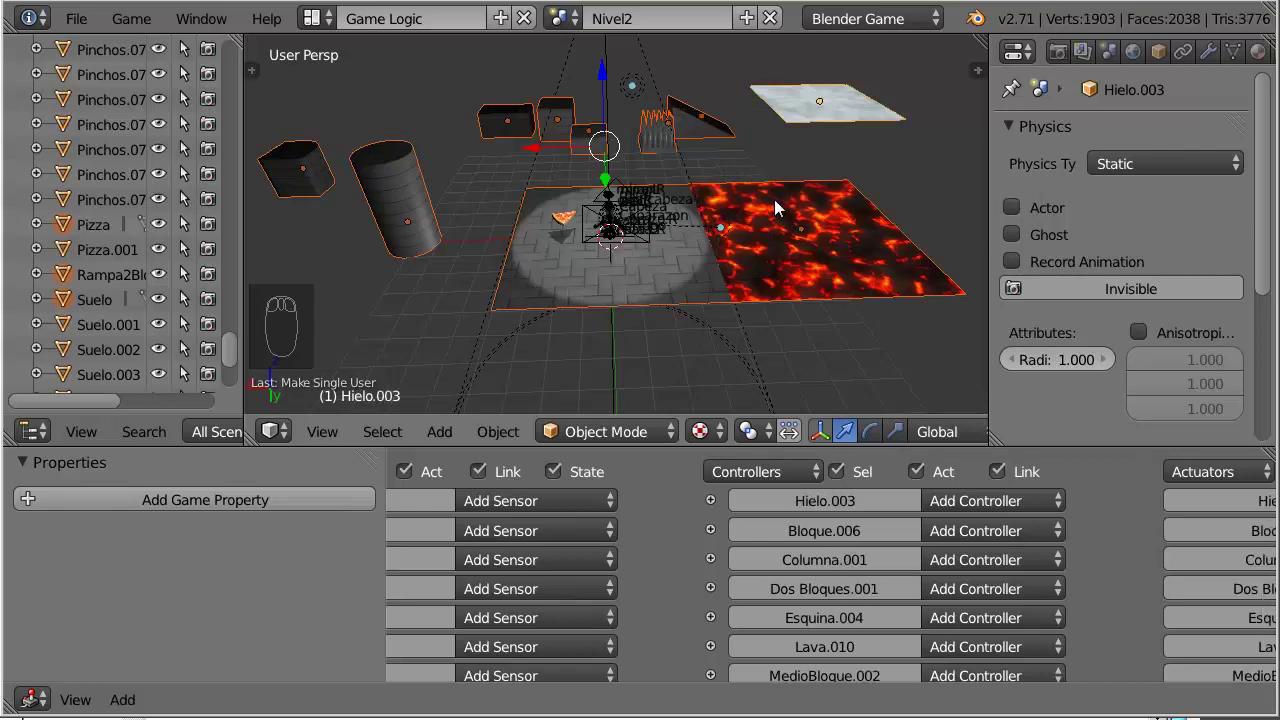
pyautogui.moveTo(784, 215); pyautogui.dragTo(739, 172)
pyautogui.moveTo(705, 239); pyautogui.dragTo(602, 274)
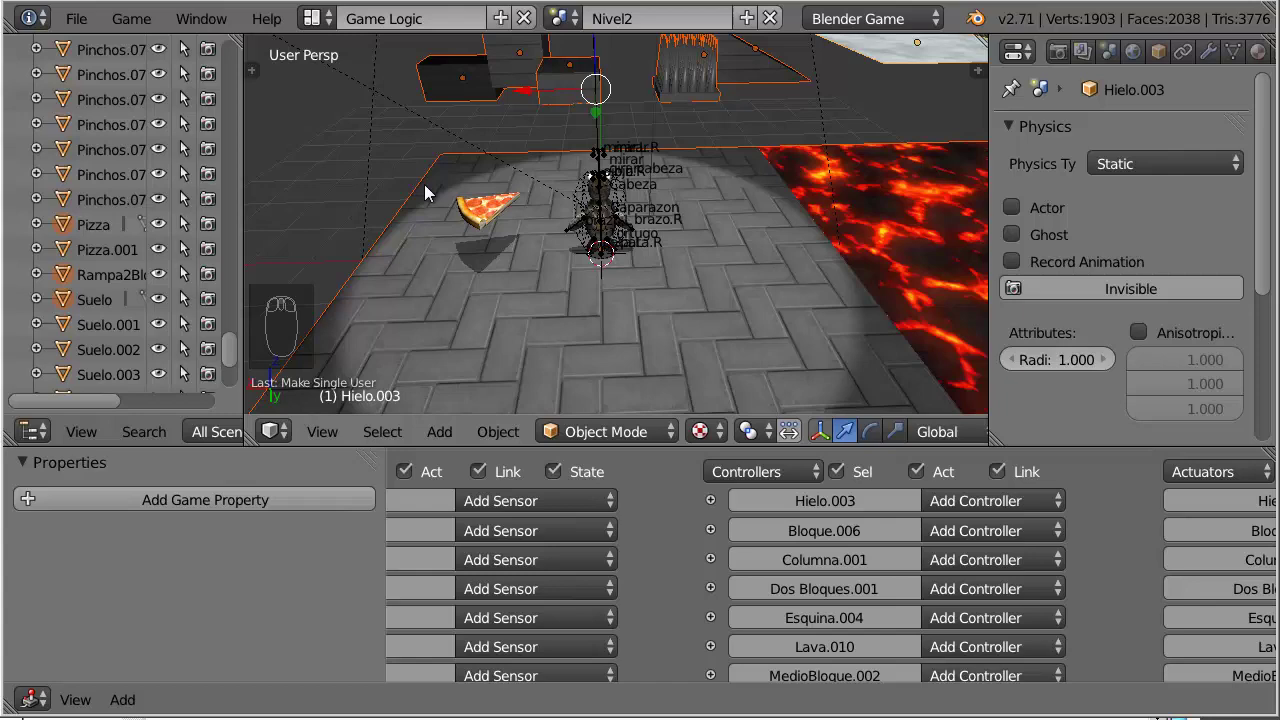
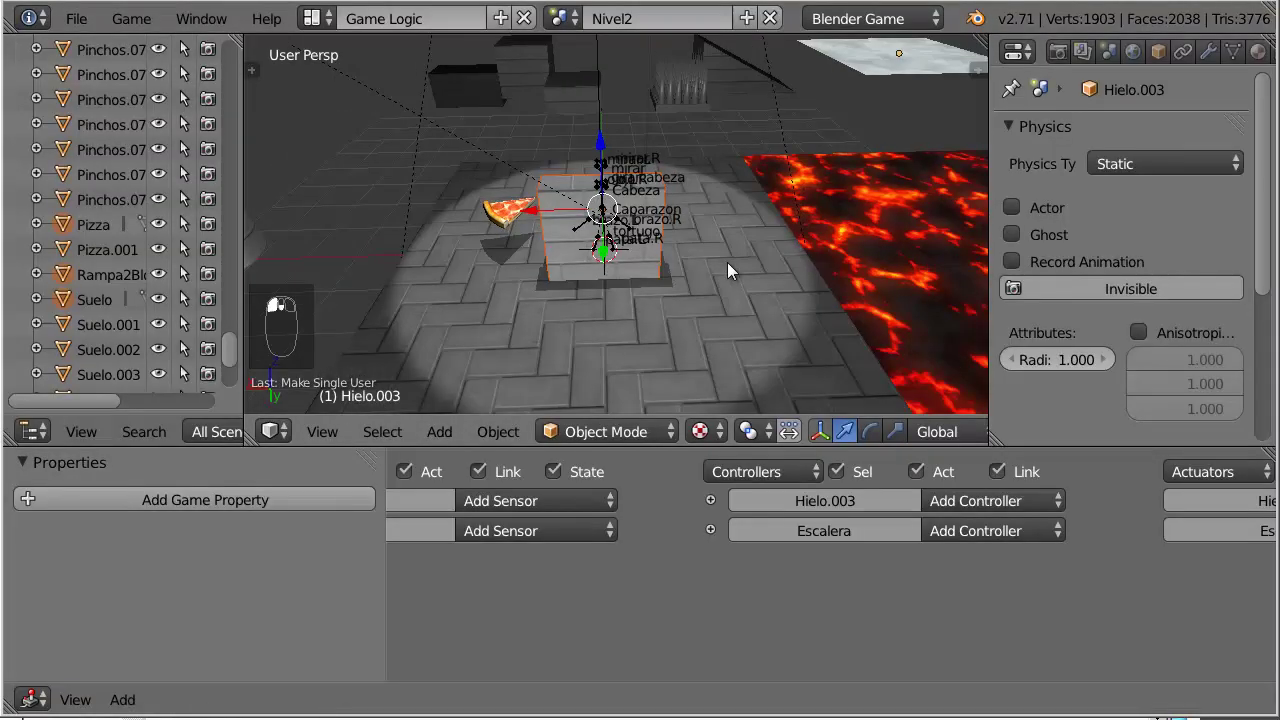
# Step: Orbit toward the lava and reposition the Hielo.003 ice block beside it
pyautogui.middleClick(735, 270)
pyautogui.press('g')
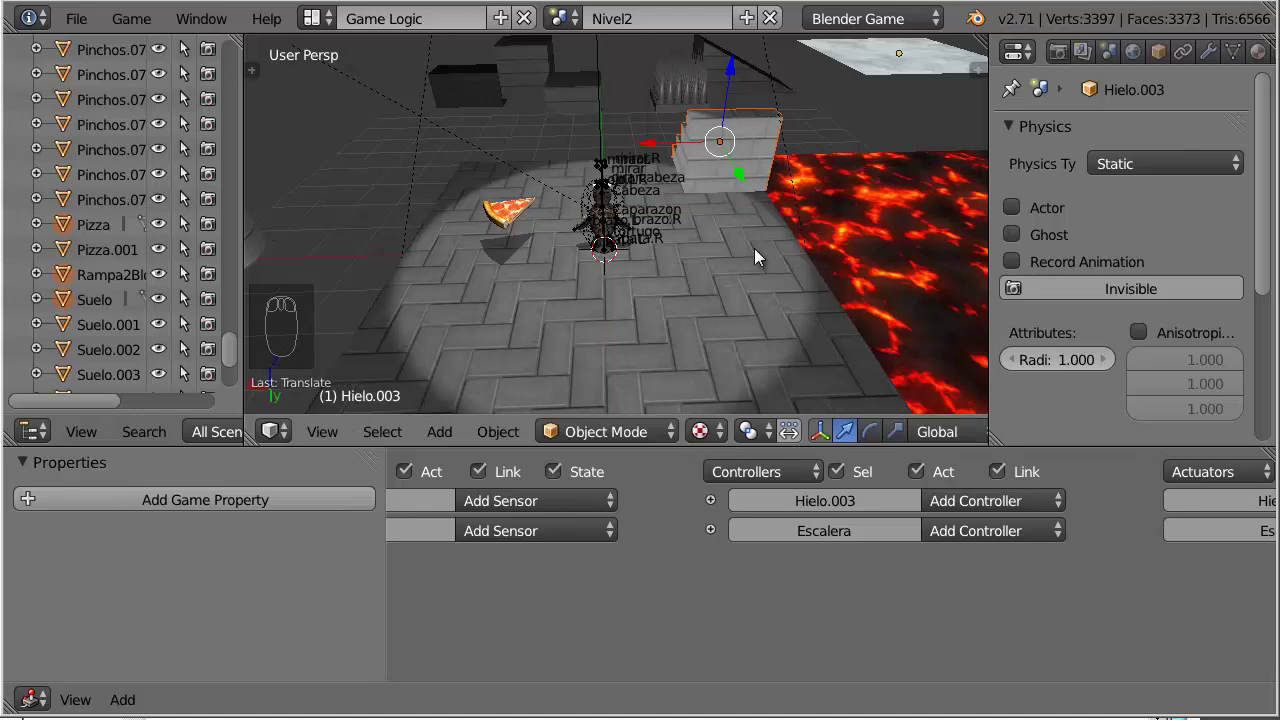
pyautogui.press('r')
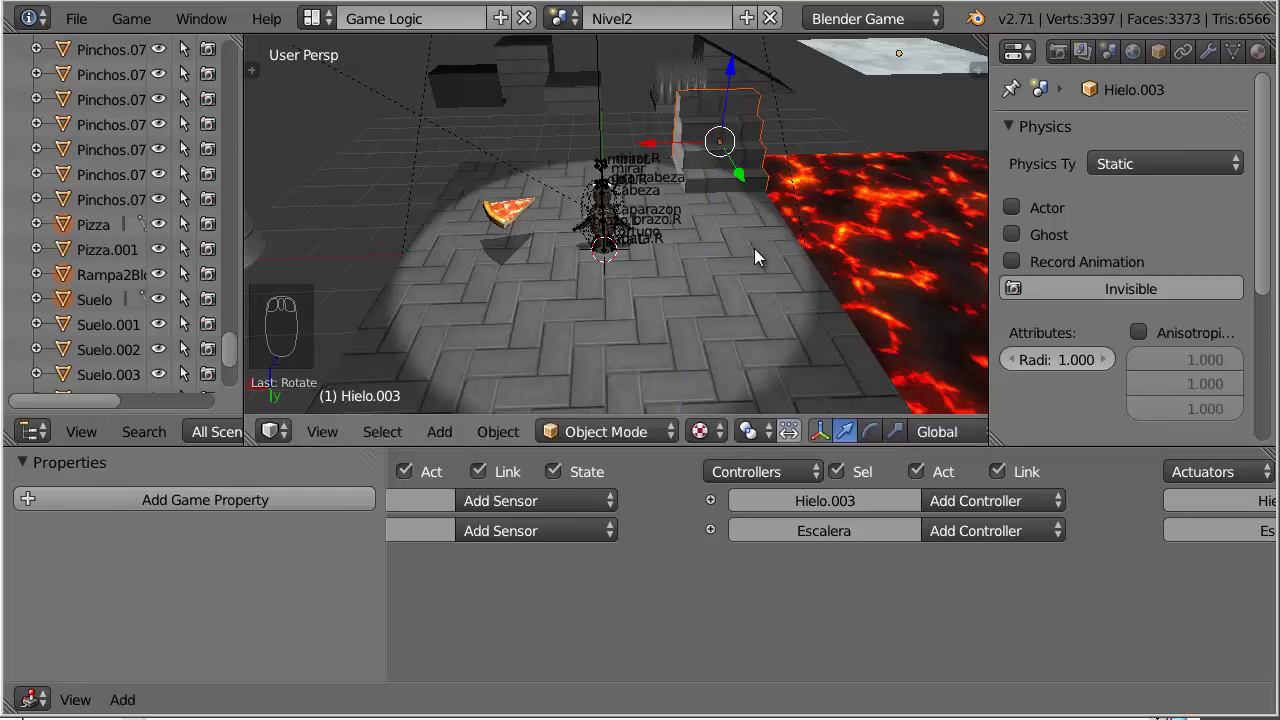
# Step: Show Material properties and settle the selection on the Escalera staircase beside the lava
pyautogui.click(1267, 66)
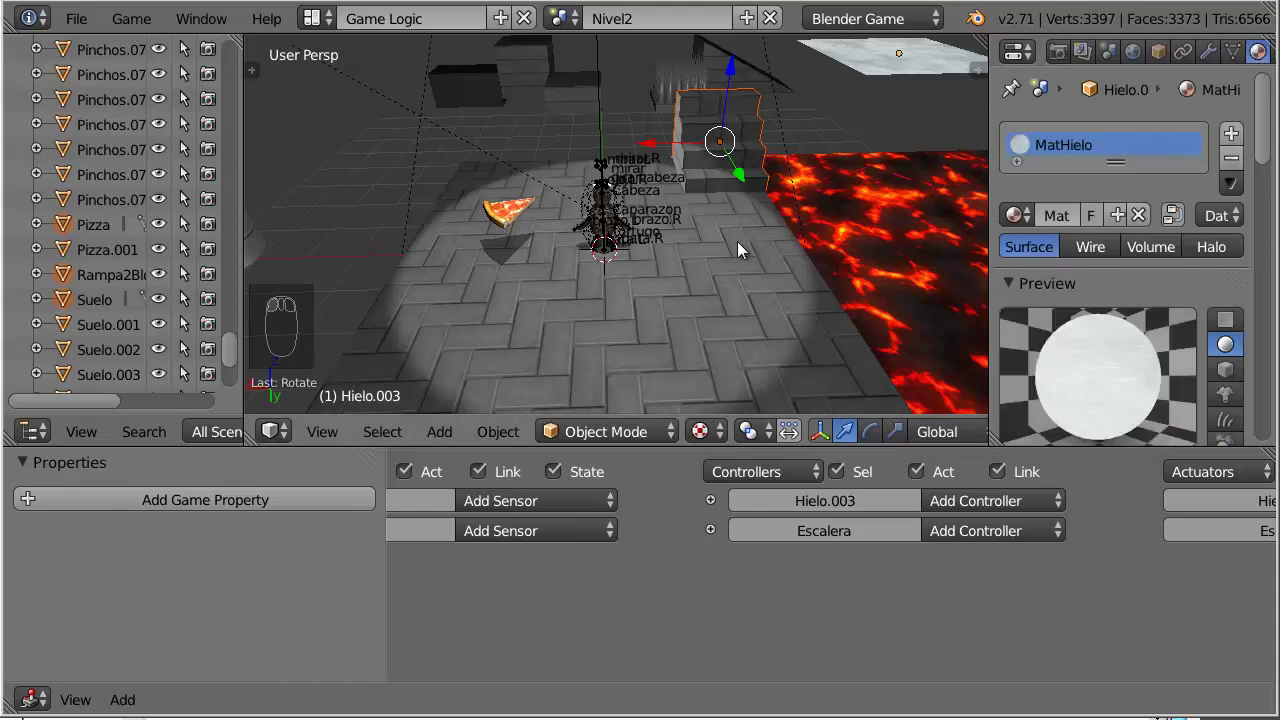
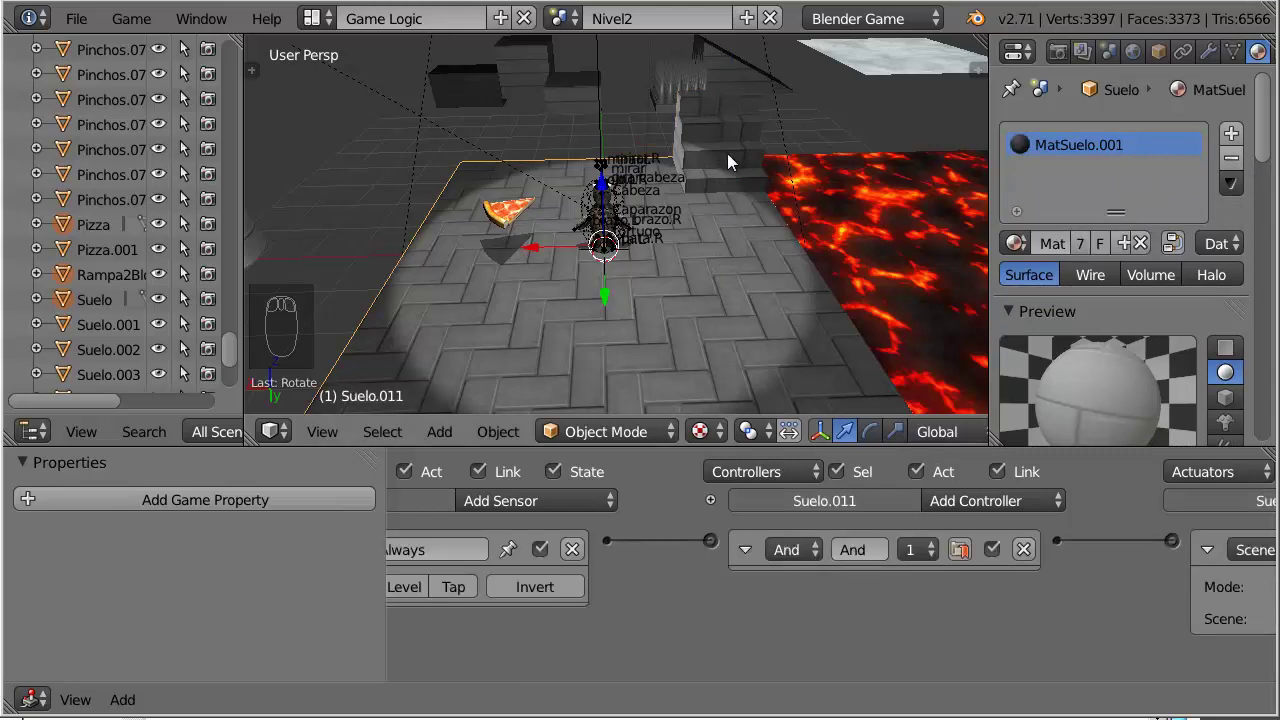
pyautogui.rightClick(731, 144)
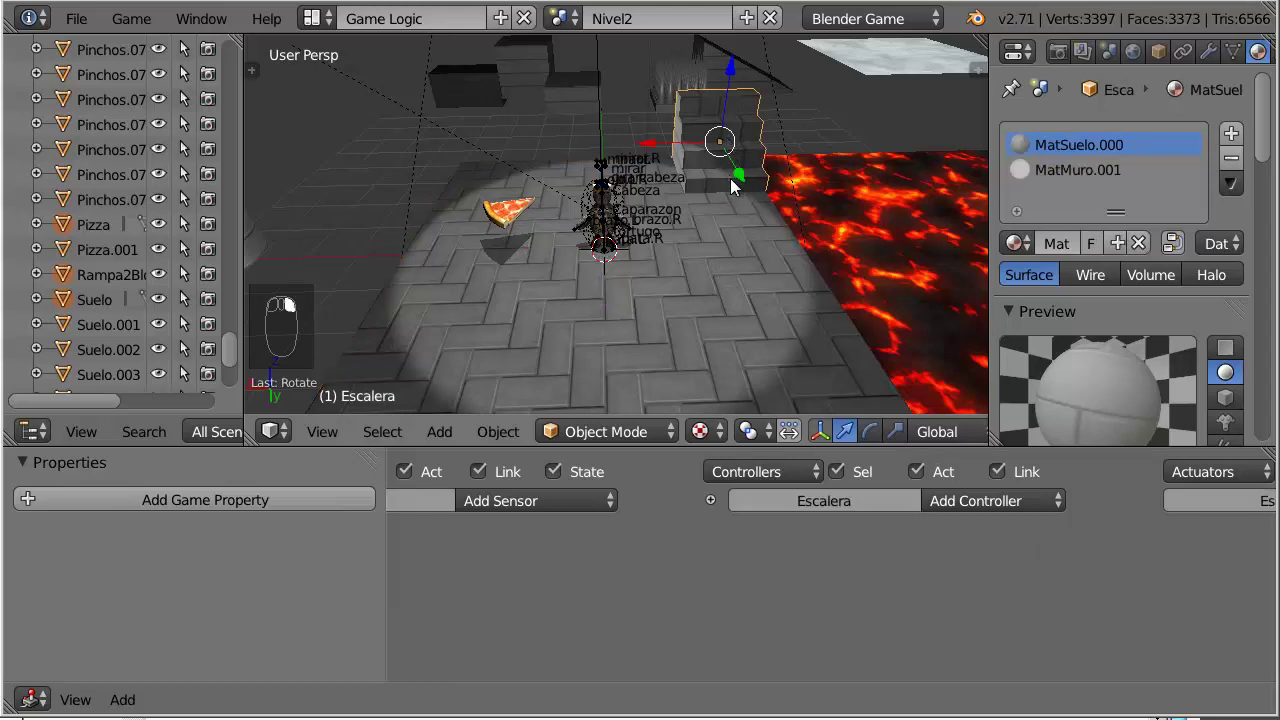
pyautogui.rightClick(740, 244)
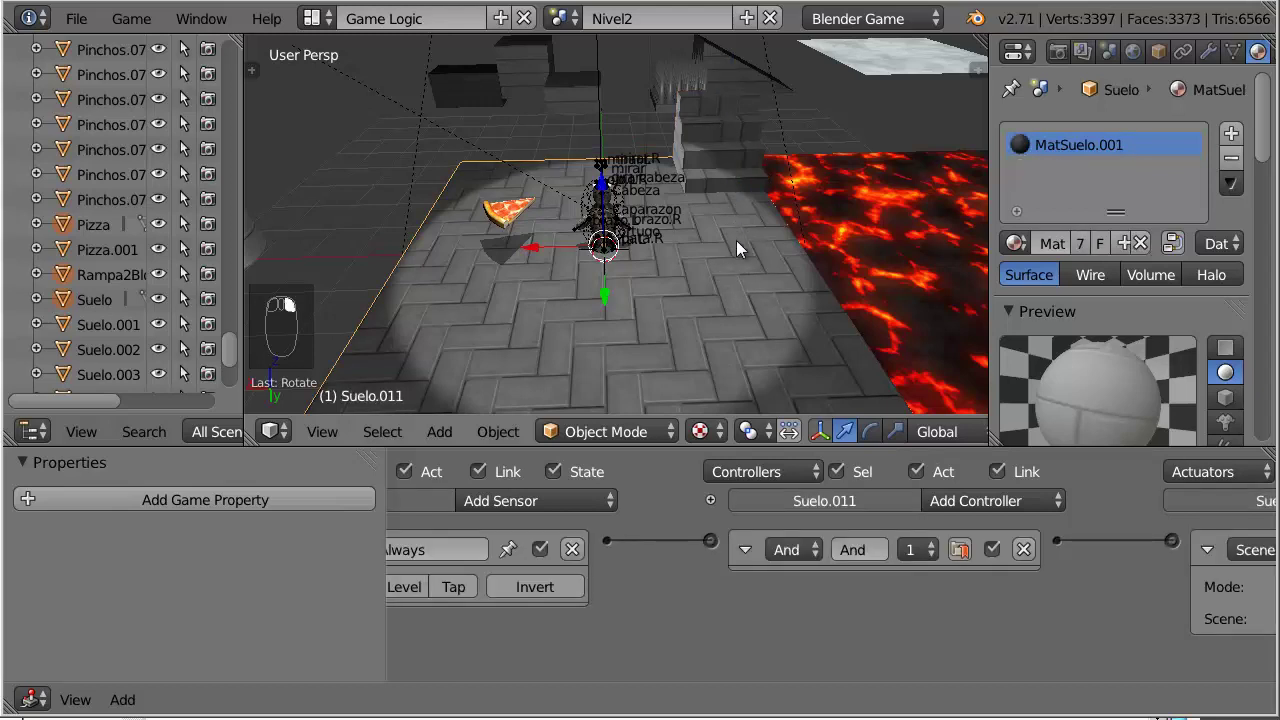
pyautogui.rightClick(740, 145)
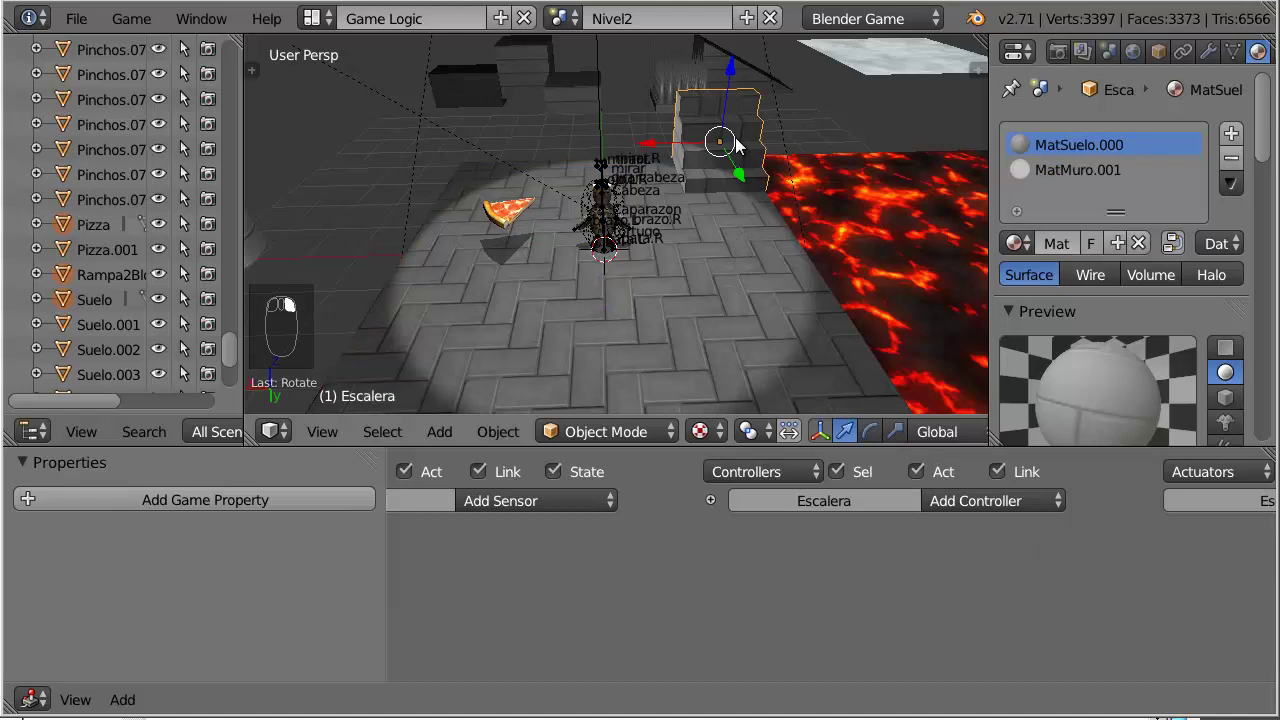
pyautogui.rightClick(740, 145)
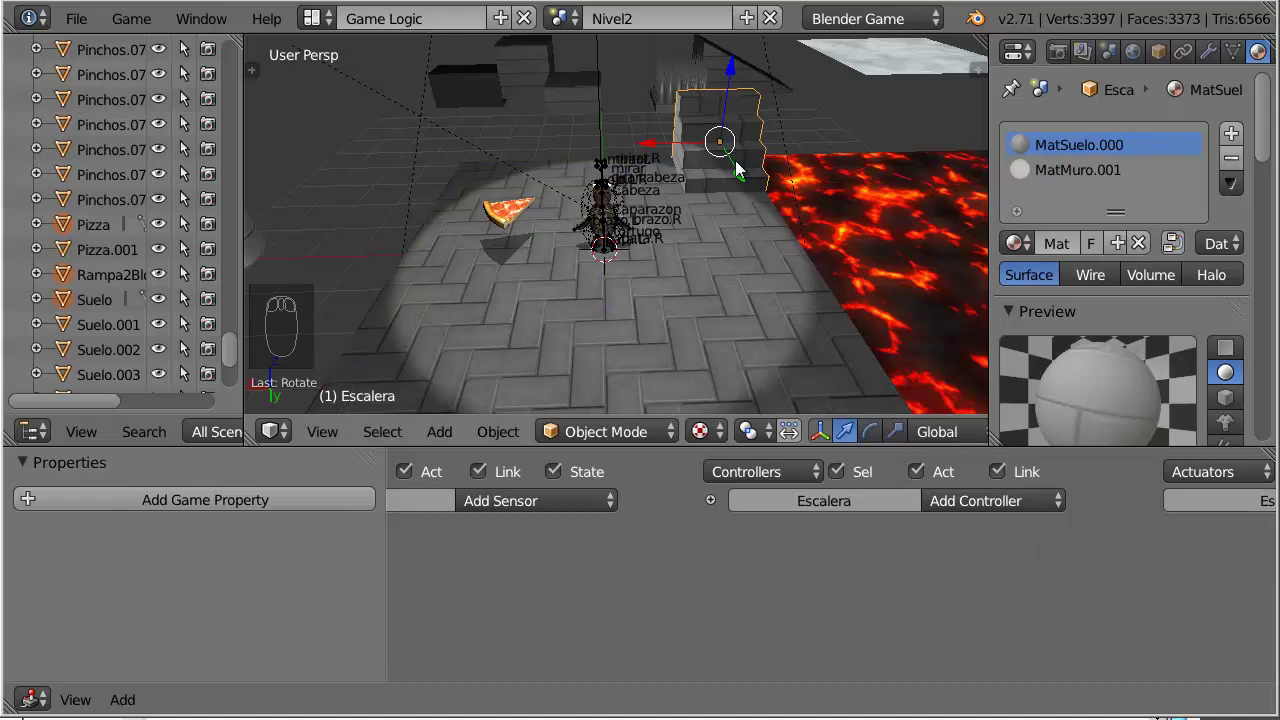
pyautogui.rightClick(747, 258)
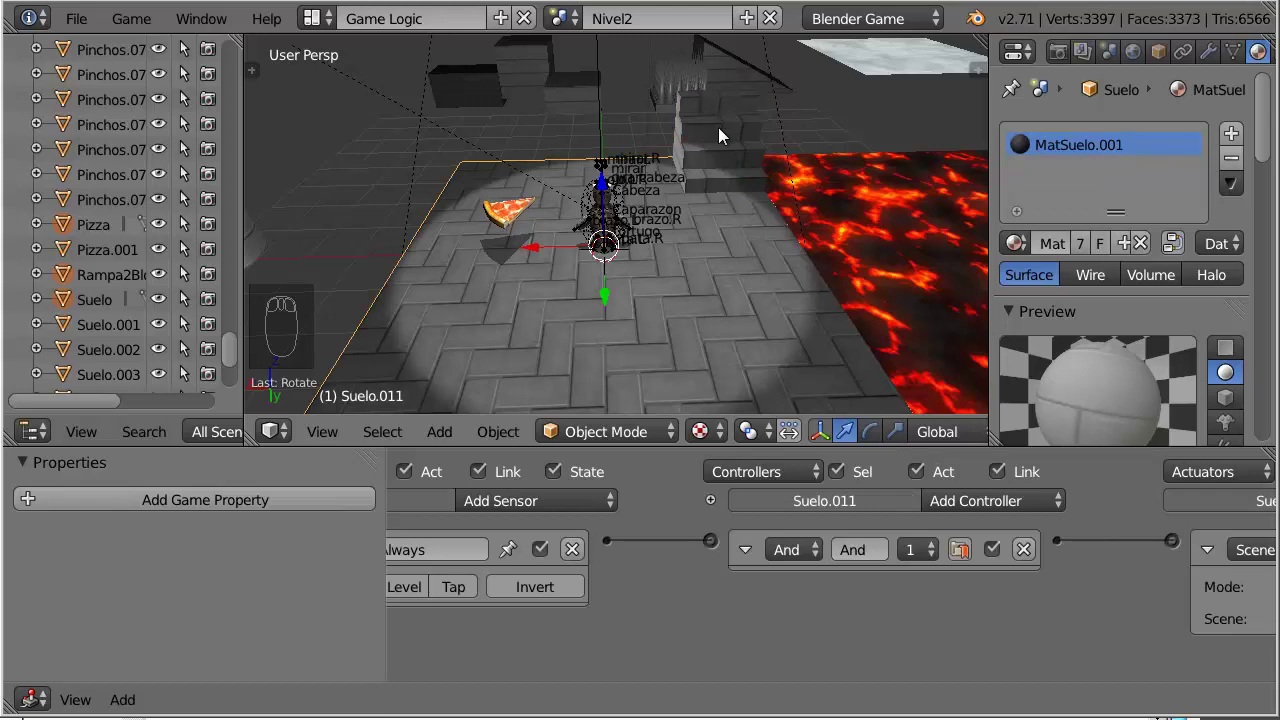
pyautogui.rightClick(723, 135)
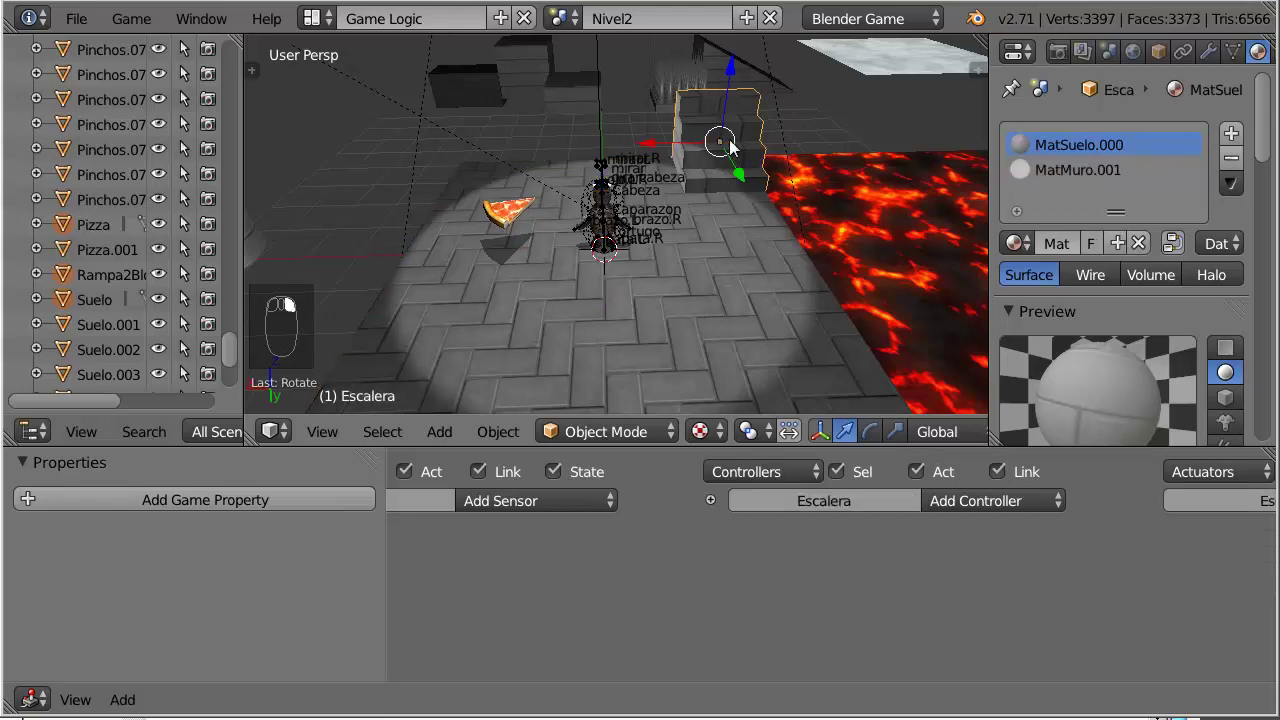
# Step: Replace Escalera's MatSuelo.000 floor material slot with MatSuelo.001
pyautogui.moveTo(1065, 174); pyautogui.dragTo(1115, 152)
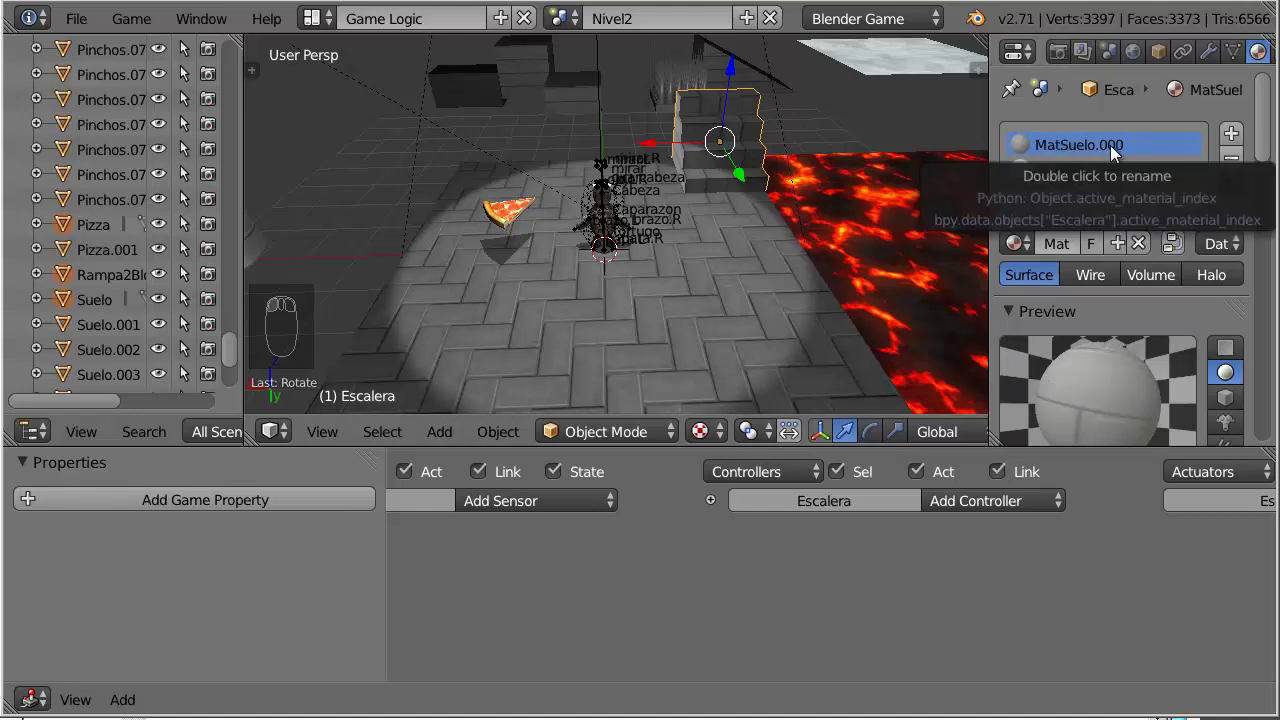
pyautogui.click(1162, 154)
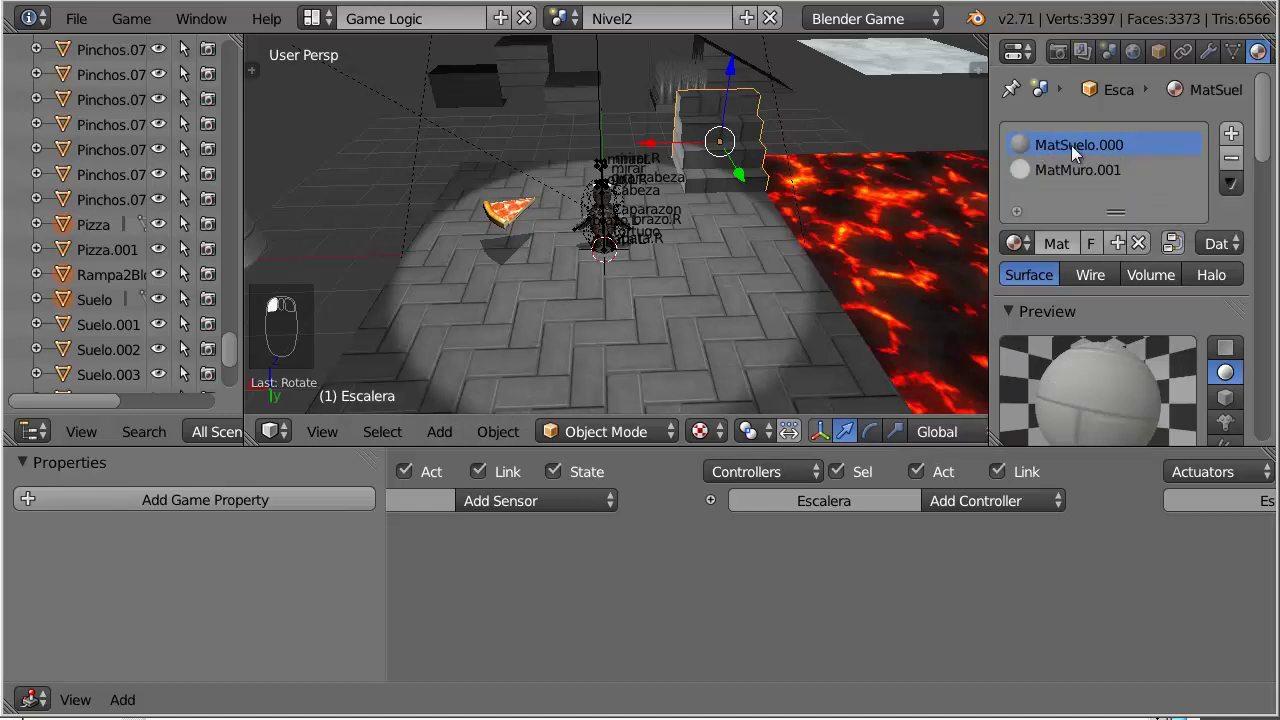
pyautogui.click(1014, 248)
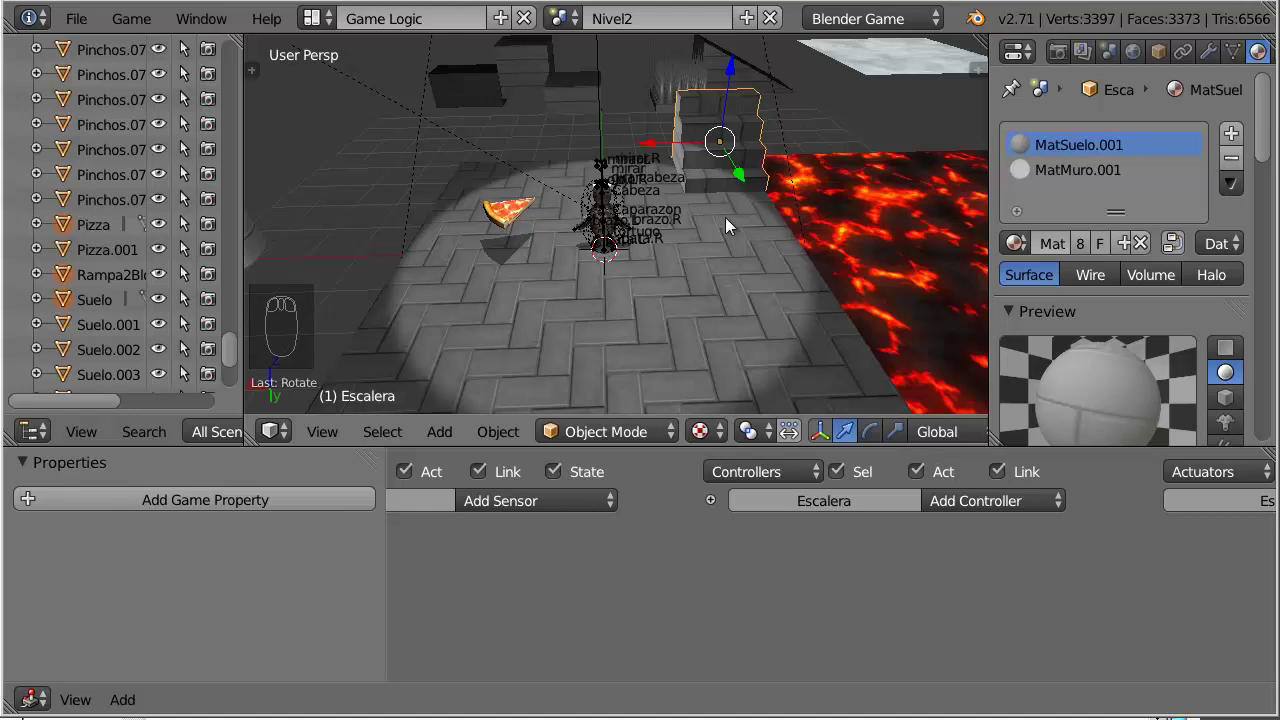
# Step: Switch to the Nivel1 scene, look under the floor and select the Dos Bloques object
pyautogui.click(570, 23)
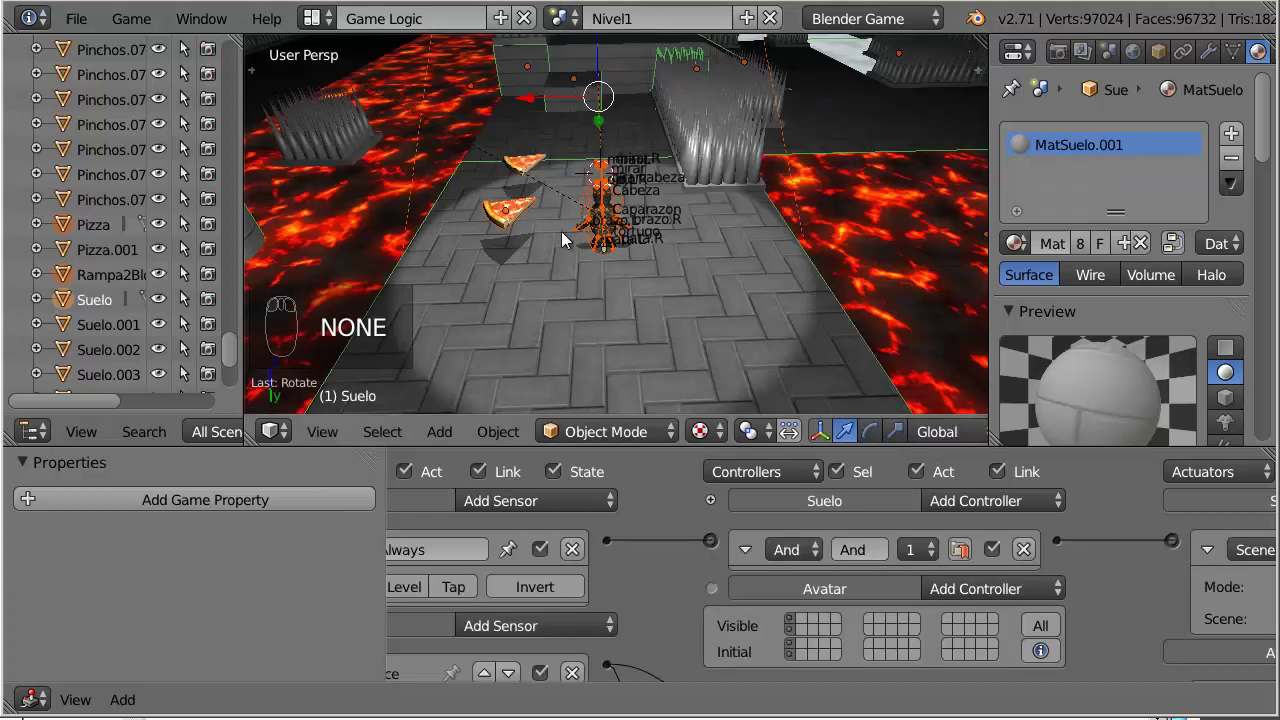
pyautogui.moveTo(546, 272); pyautogui.dragTo(554, 295)
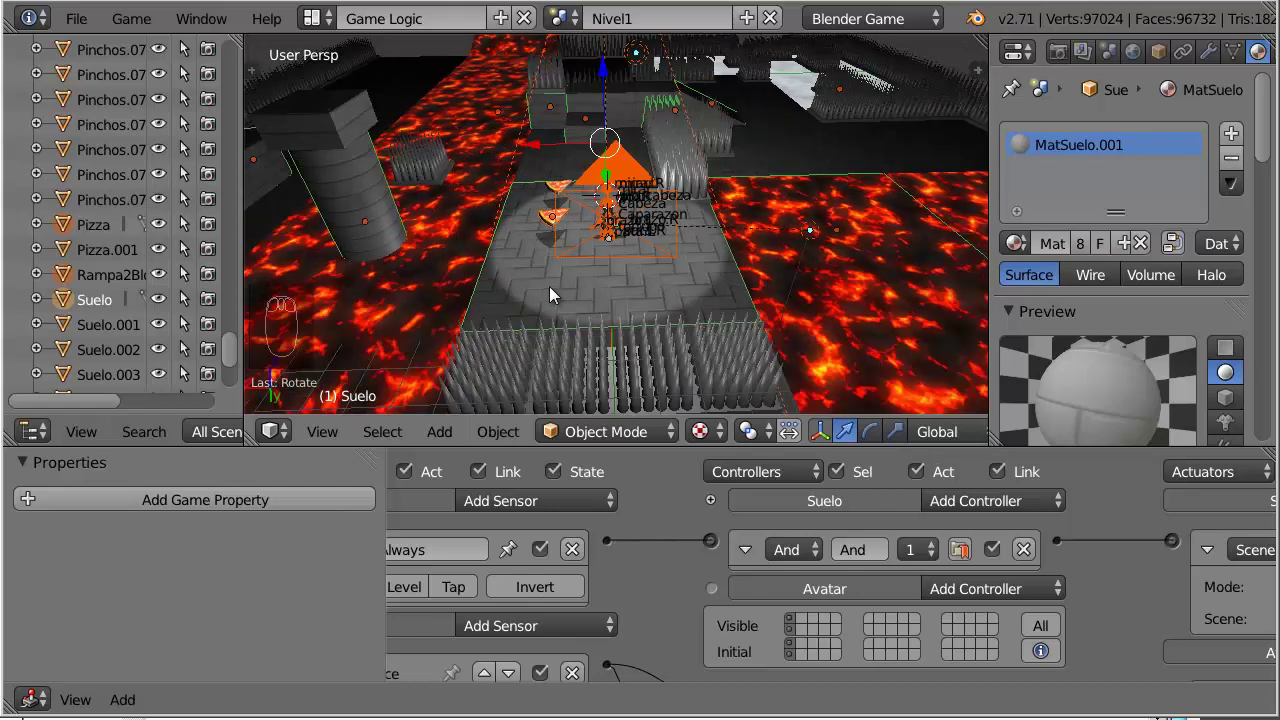
pyautogui.moveTo(554, 294); pyautogui.dragTo(556, 170)
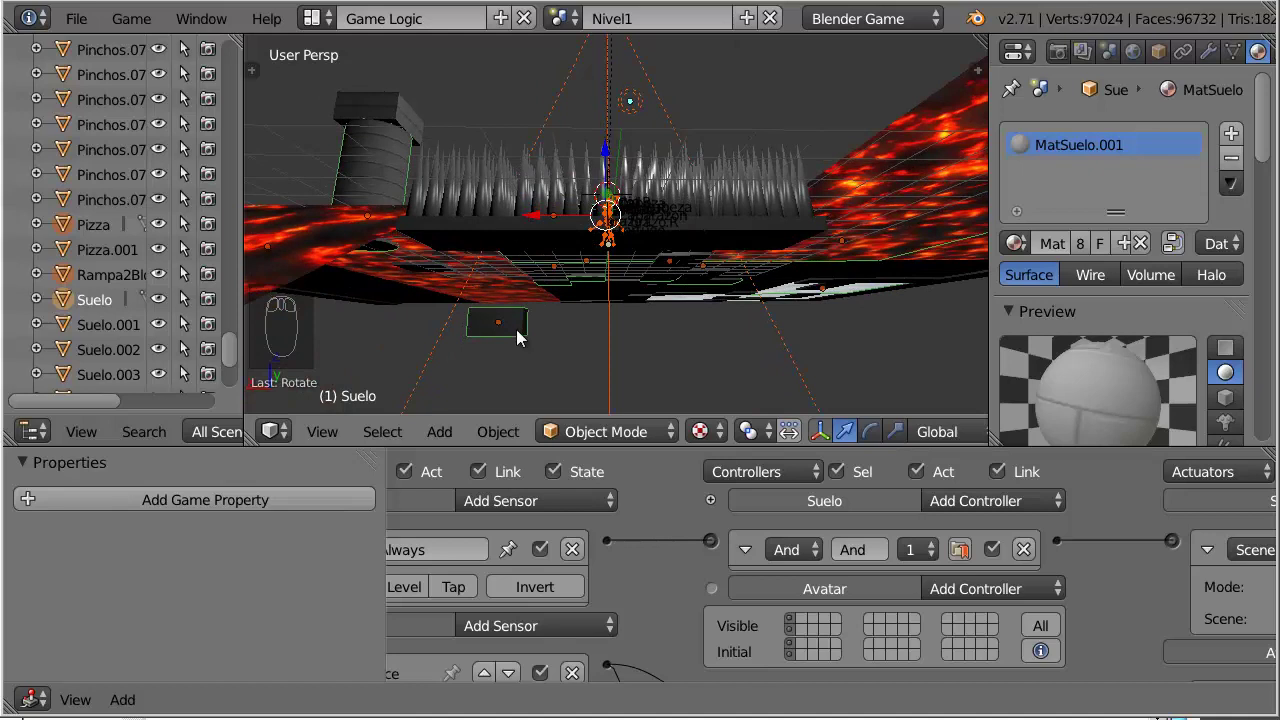
pyautogui.rightClick(521, 333)
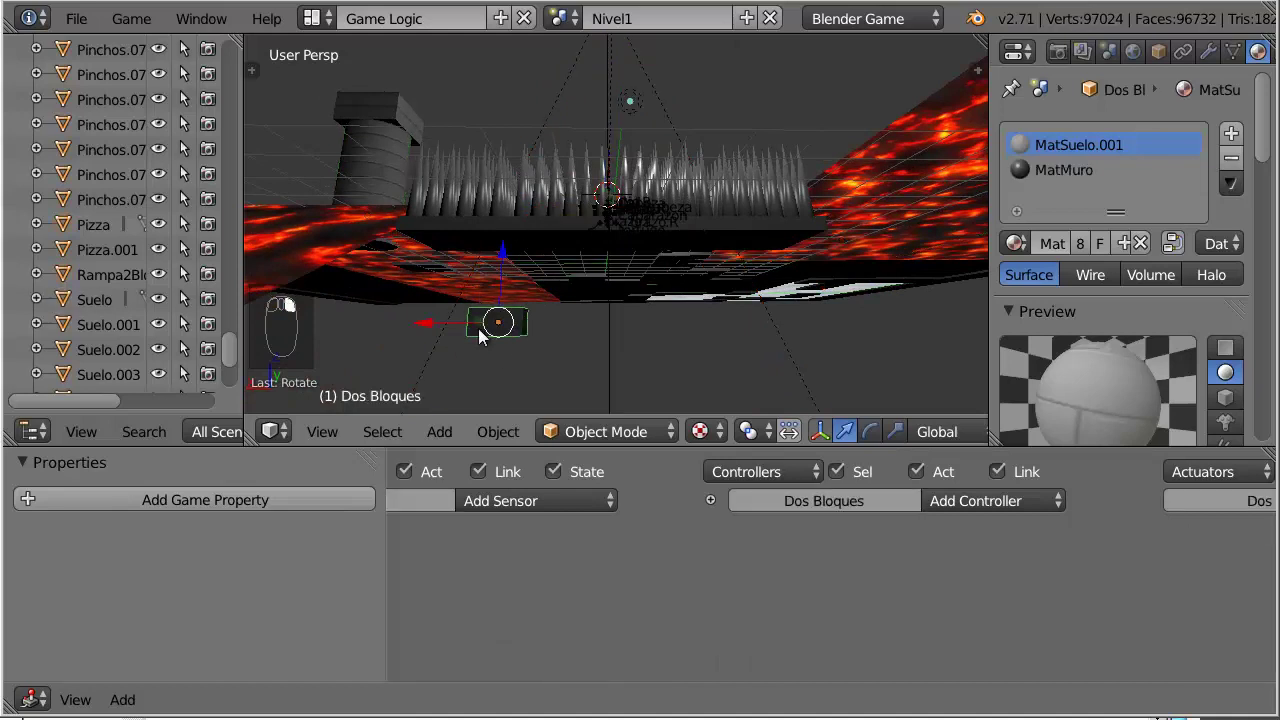
pyautogui.rightClick(529, 327)
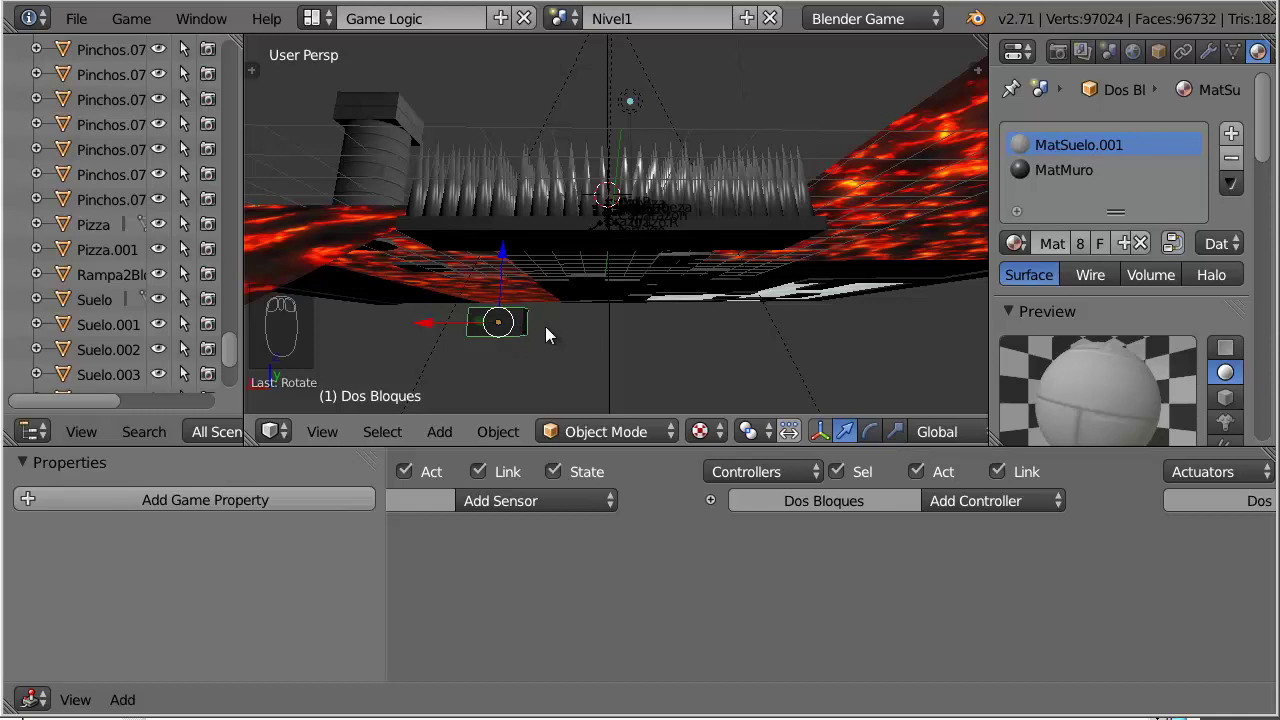
pyautogui.rightClick(529, 327)
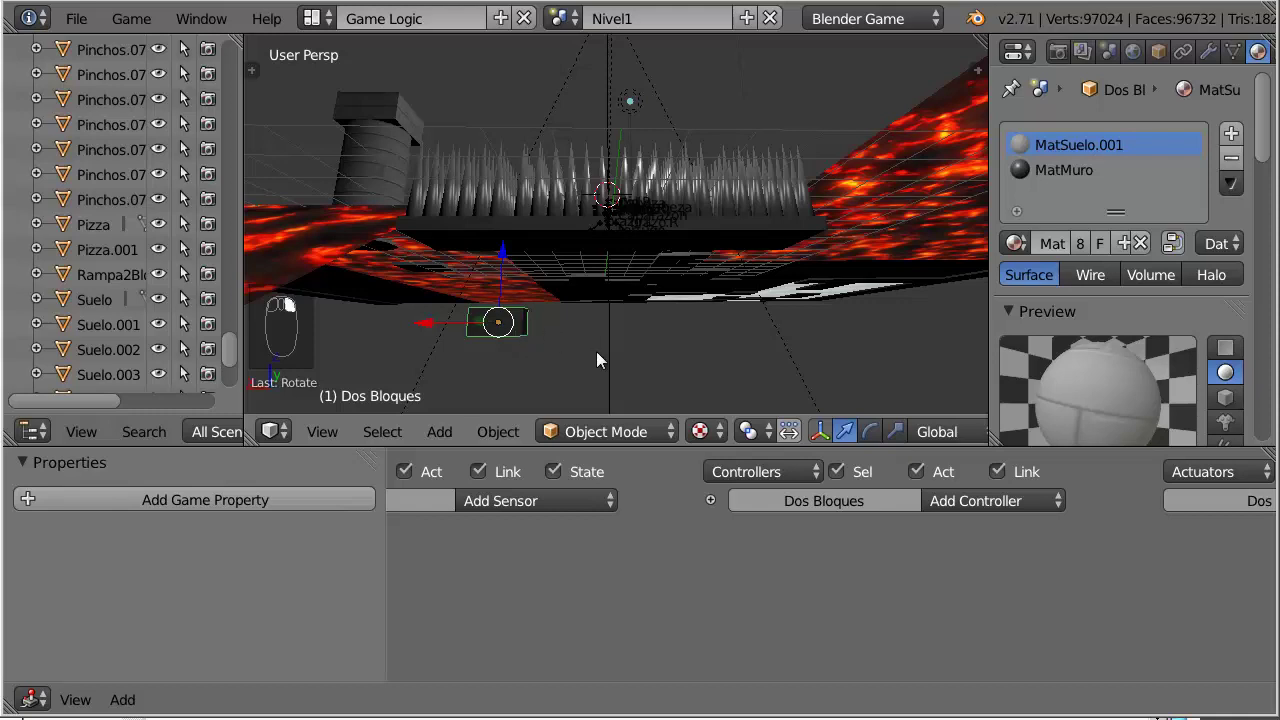
# Step: Move the view back over the level to look down onto the lava corridors
pyautogui.press('g')
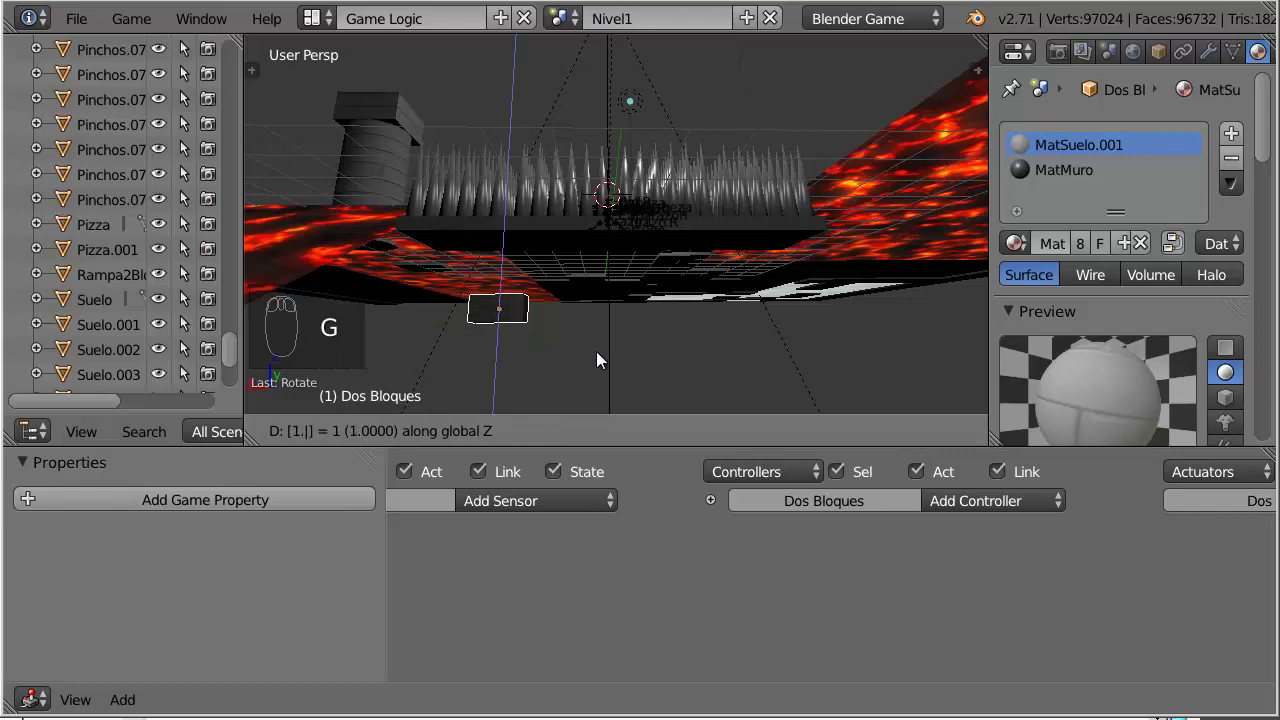
pyautogui.moveTo(680, 168); pyautogui.dragTo(532, 91)
pyautogui.moveTo(530, 88); pyautogui.dragTo(560, 108)
pyautogui.moveTo(560, 108); pyautogui.dragTo(240, 366)
pyautogui.click(240, 366)
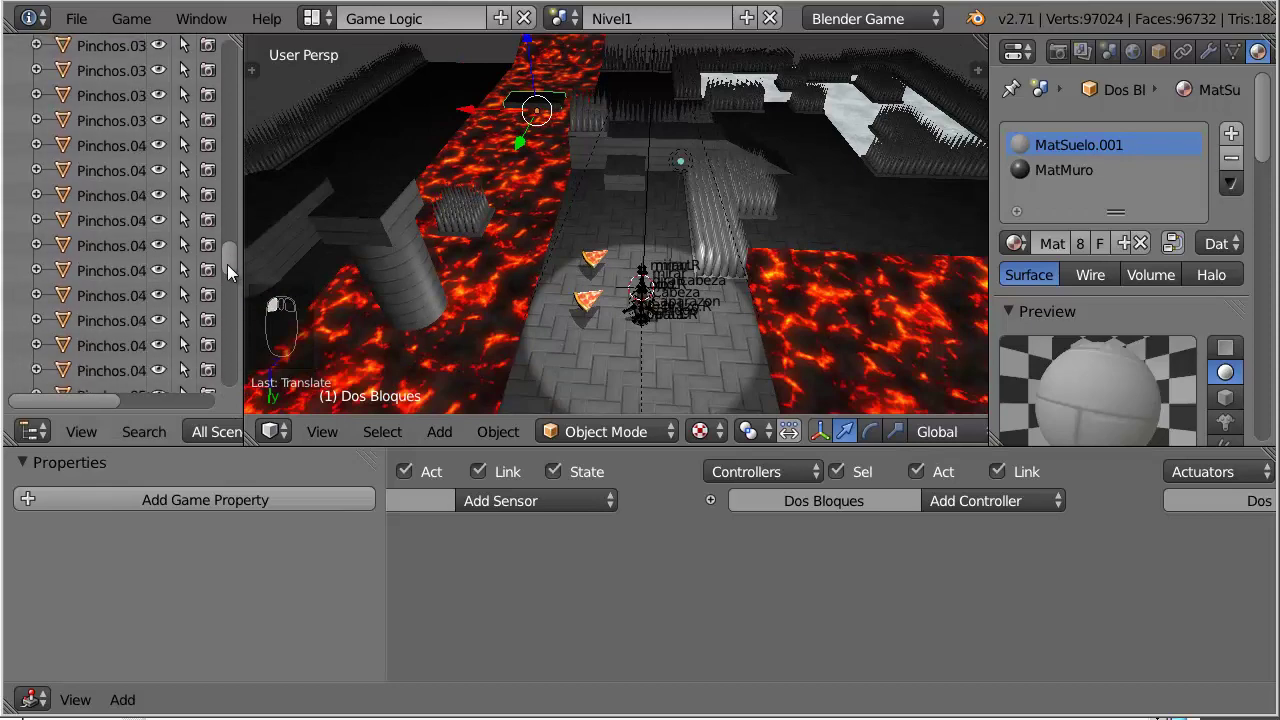
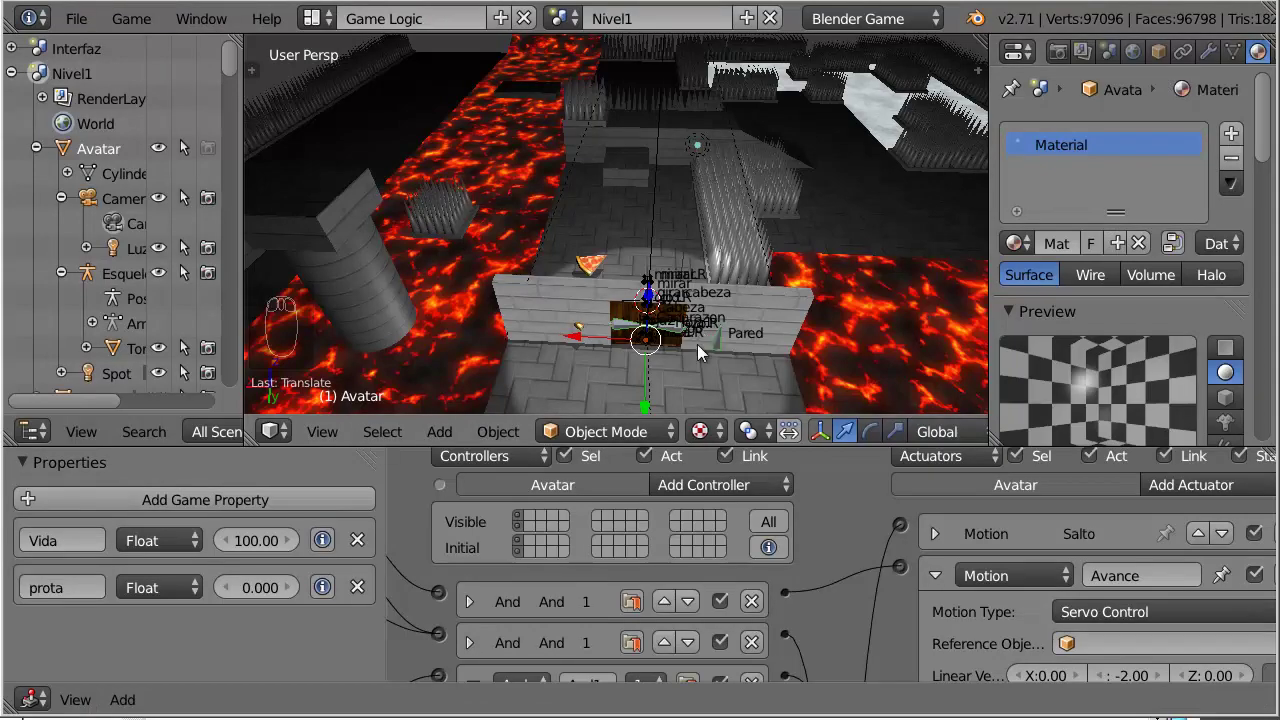
# Step: Adjust the view of the lava walkway in Nivel1
pyautogui.moveTo(715, 366); pyautogui.dragTo(742, 355)
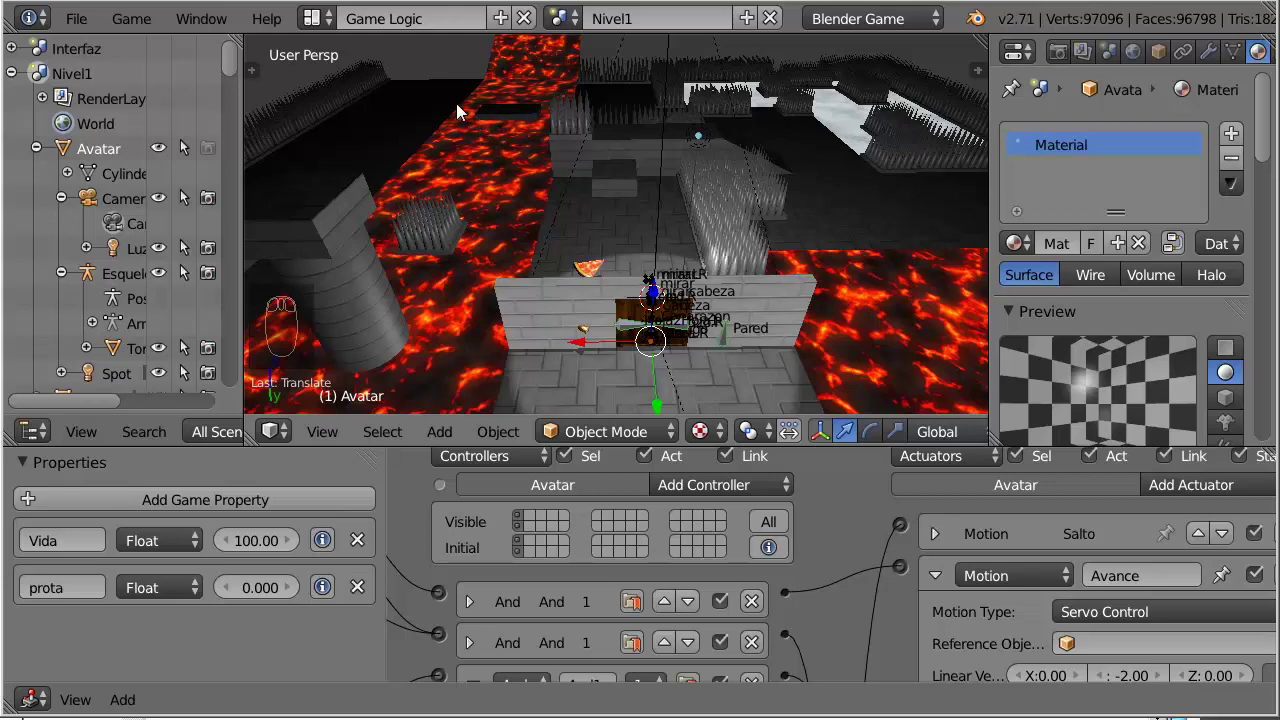
# Step: Select Suelo.006 and show its transform: location 16, -24, 0.1, scale 4
pyautogui.rightClick(447, 108)
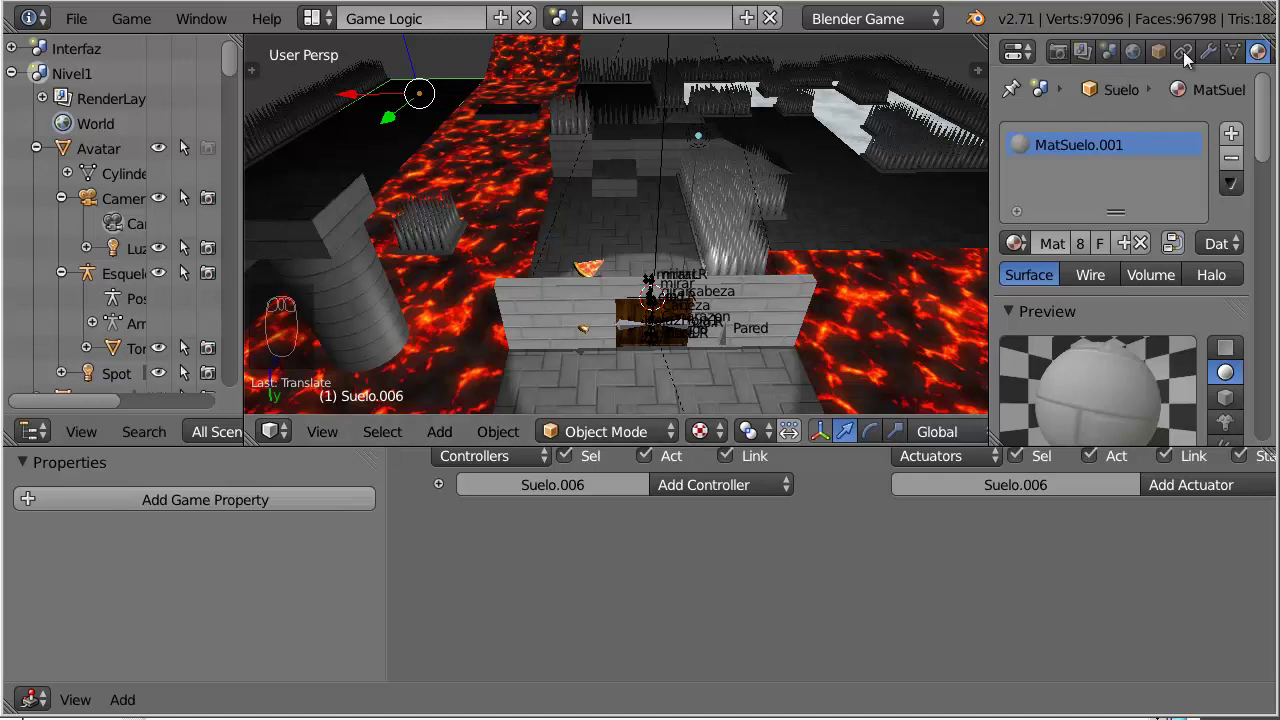
pyautogui.click(1165, 58)
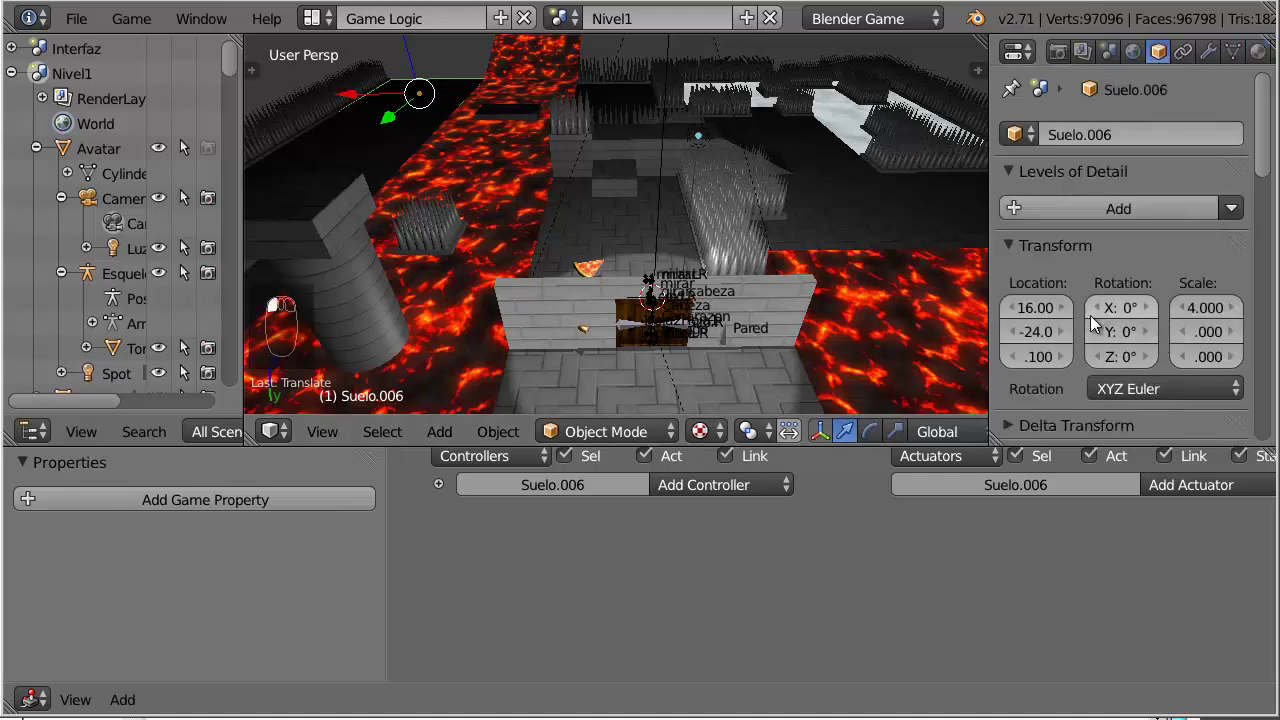
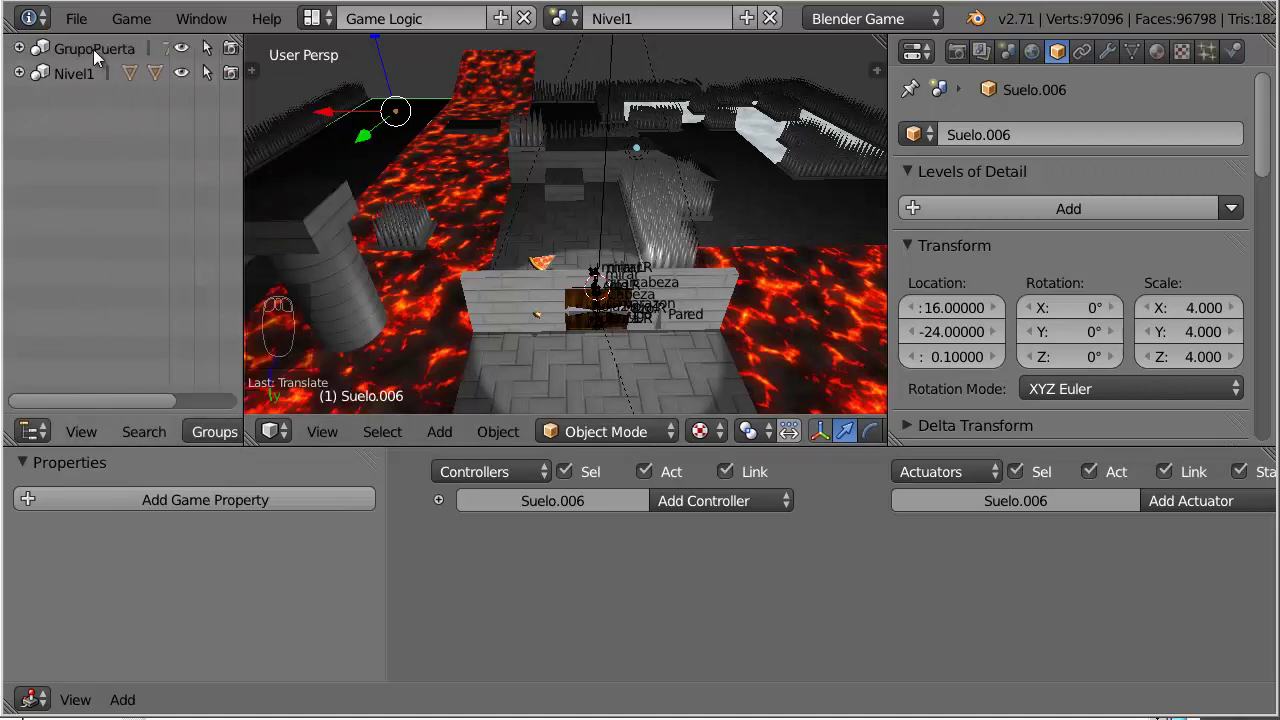
# Step: Select the GrupoPuerta door at the lava walkway and bring up the scene list Interfaz, Nivel1, Nivel2
pyautogui.click(100, 60)
pyautogui.press('g')
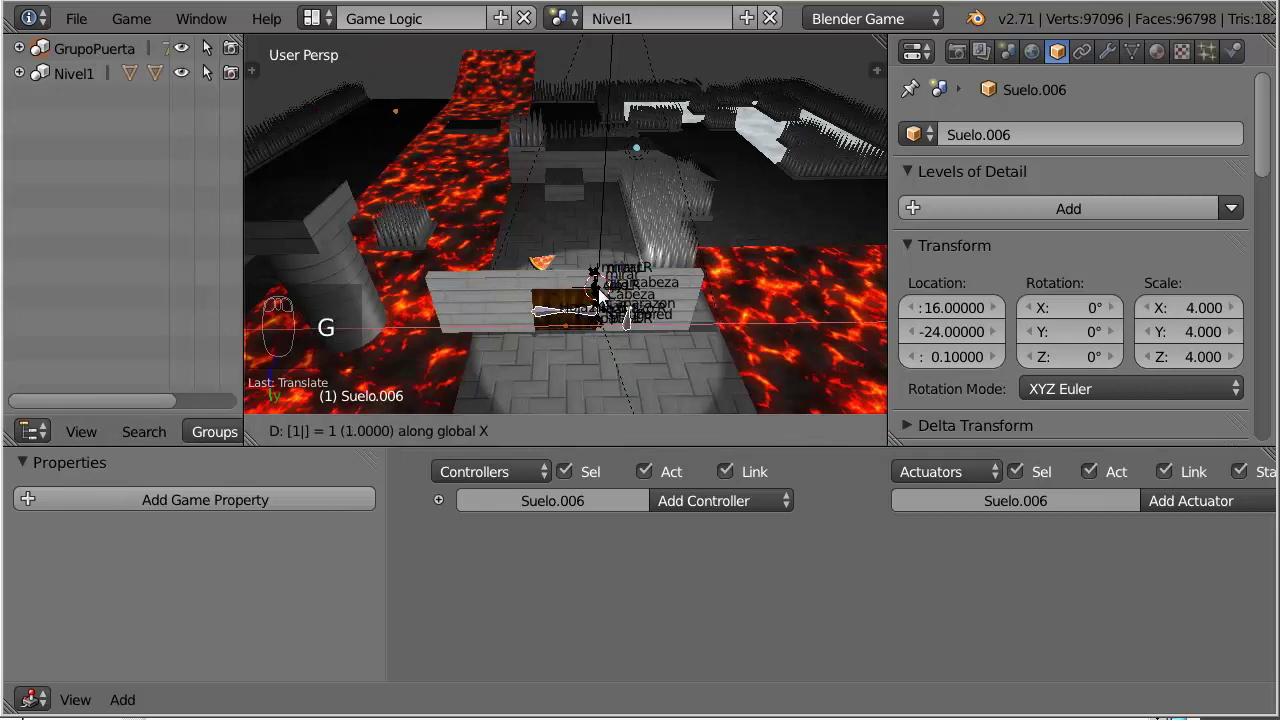
pyautogui.press('g')
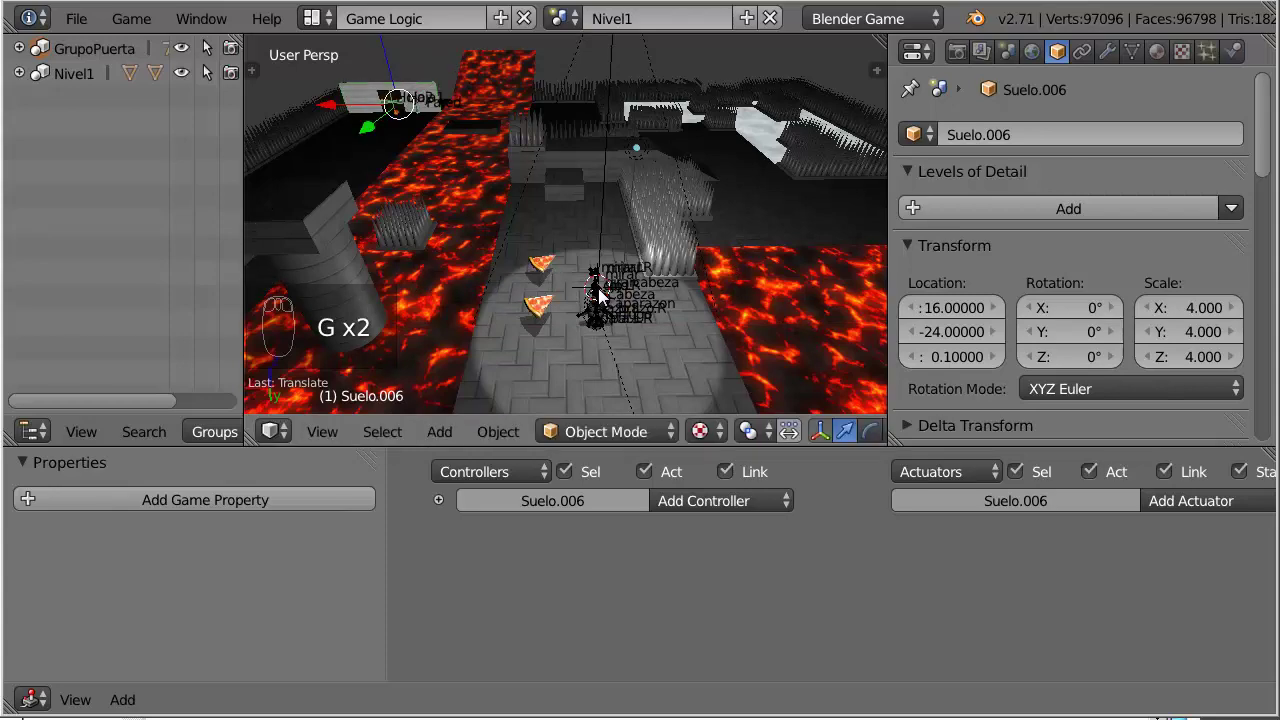
pyautogui.moveTo(527, 234); pyautogui.dragTo(525, 252)
pyautogui.scroll(3)
pyautogui.middleClick(571, 30)
pyautogui.click(570, 28)
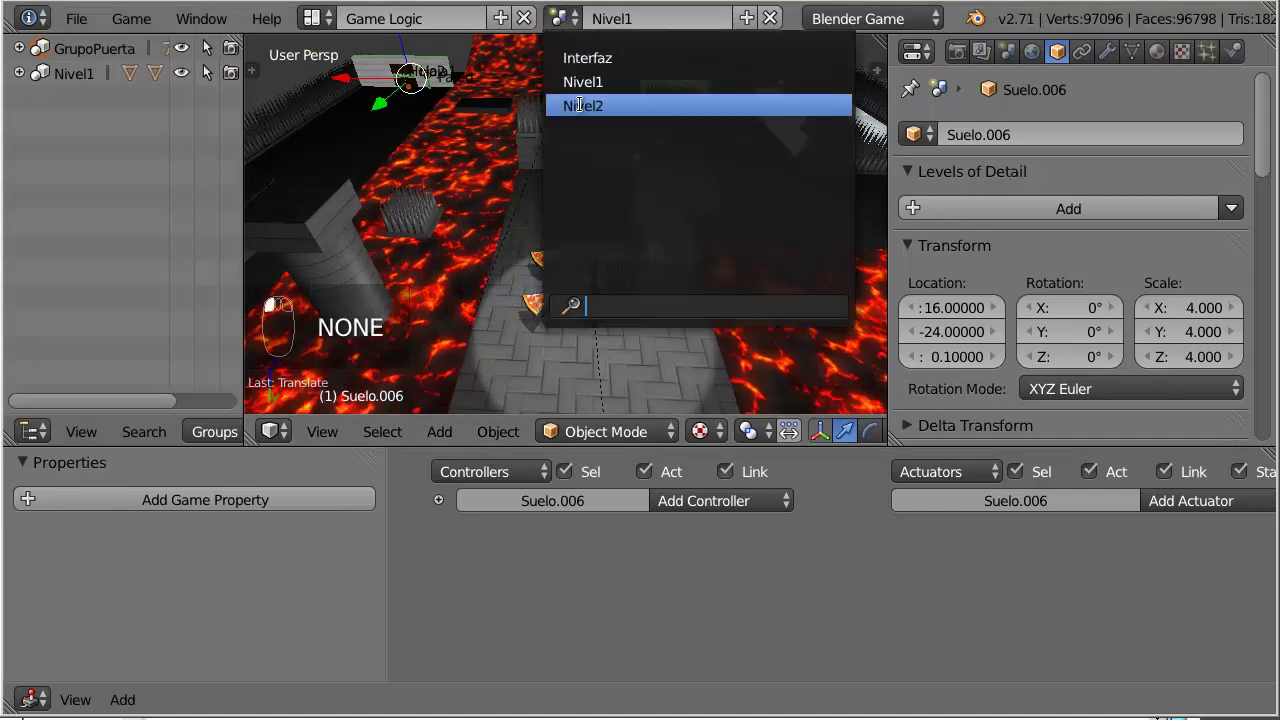
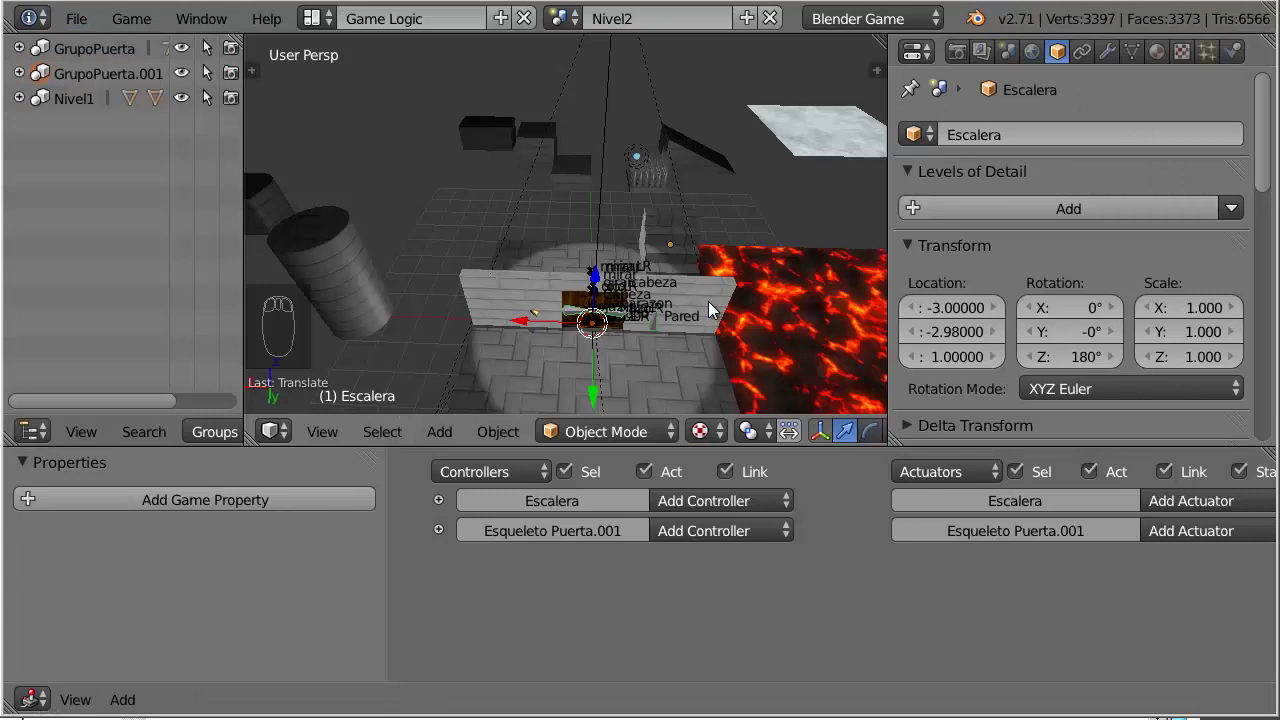
# Step: Reveal the linked GrupoPuerta.001 door with its Esqueleto Puerta.001 in Nivel2 and inspect the level
pyautogui.press('g')
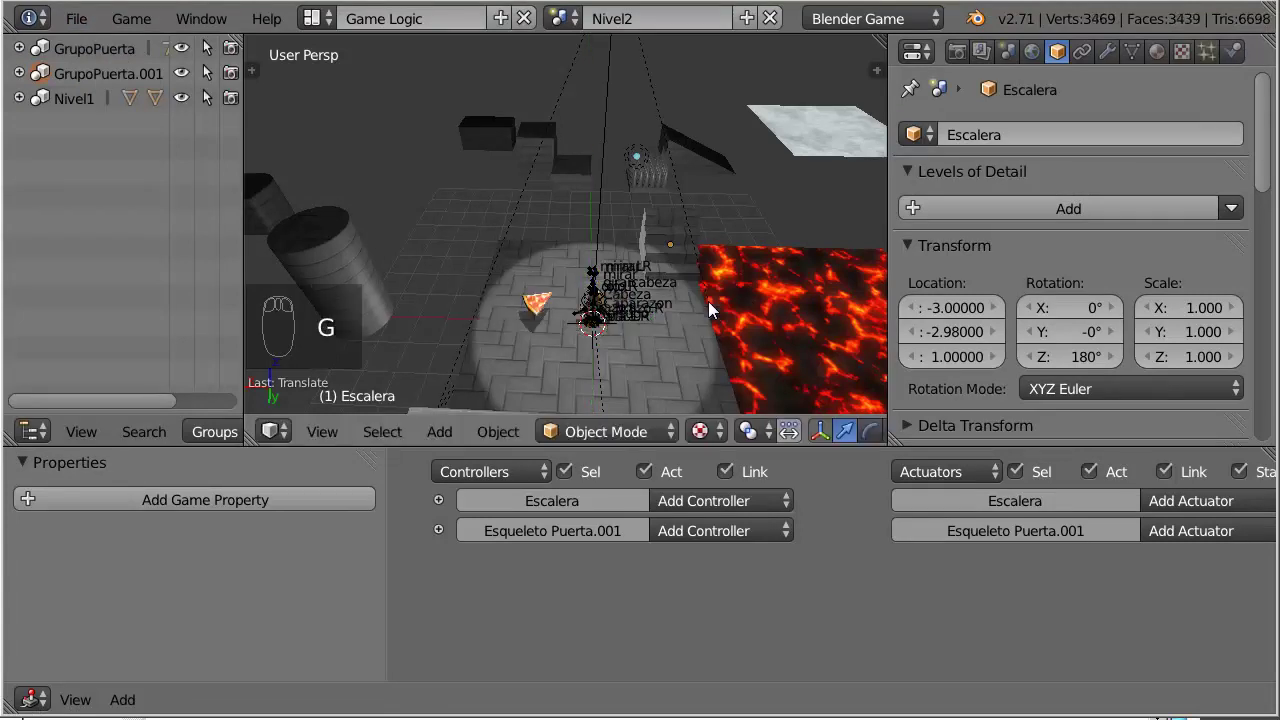
pyautogui.moveTo(720, 312); pyautogui.dragTo(1078, 674)
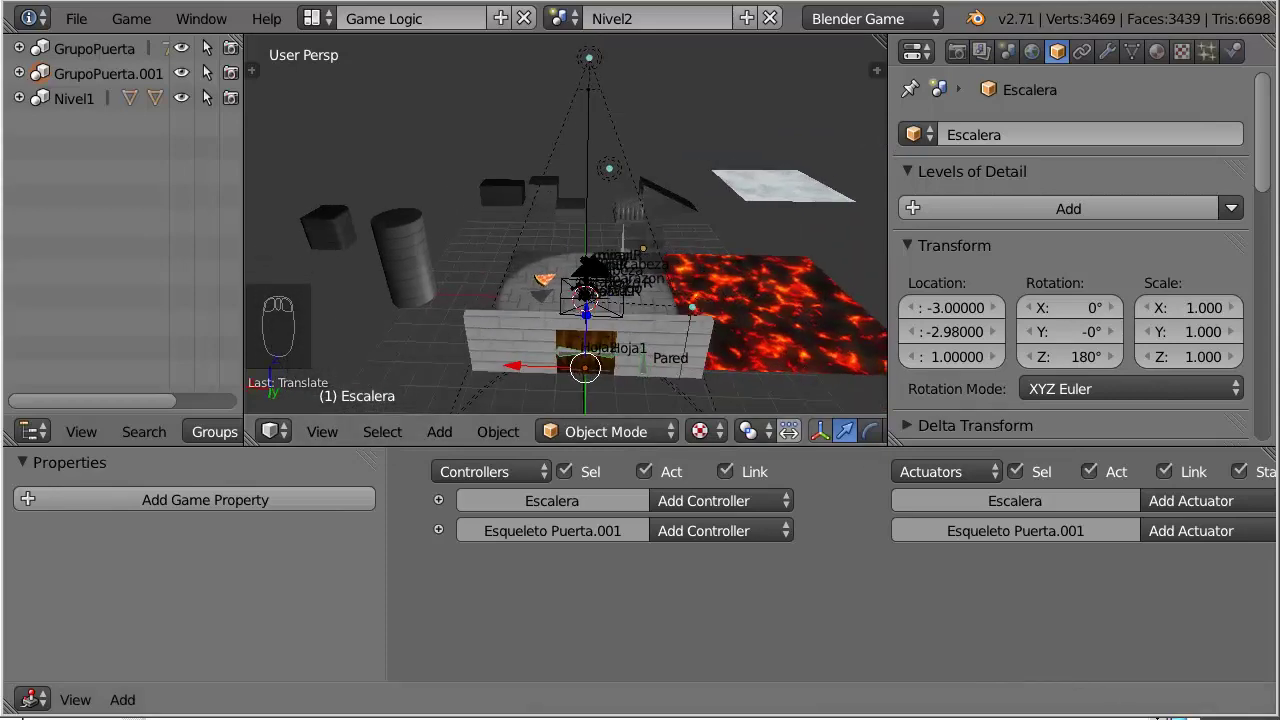